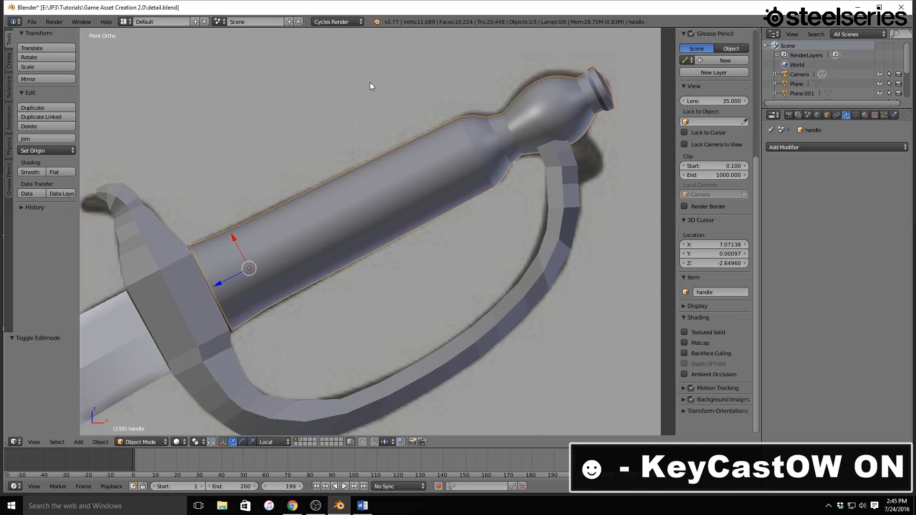
- Show texture shading, deselect everything, switch to empty layer 3 and frame the sword reference
{"action": "key", "text": "z"}
{"action": "key", "text": "a"}
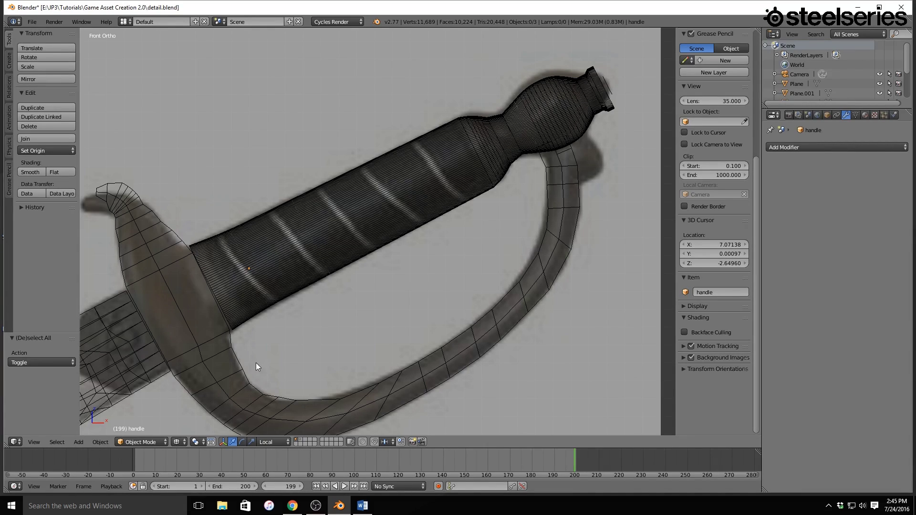
{"action": "key", "text": "3"}
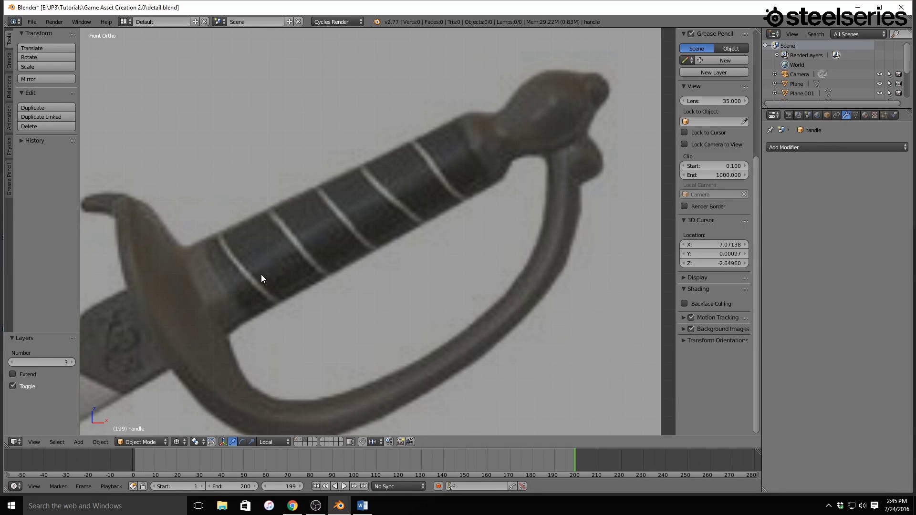
{"action": "scroll", "scroll_direction": "down", "scroll_amount": 3}
{"action": "scroll", "scroll_direction": "down", "scroll_amount": 3}
{"action": "scroll", "scroll_direction": "up", "scroll_amount": 3}
{"action": "key", "text": "shift+c"}
{"action": "middle_click", "coordinate": [240, 269]}
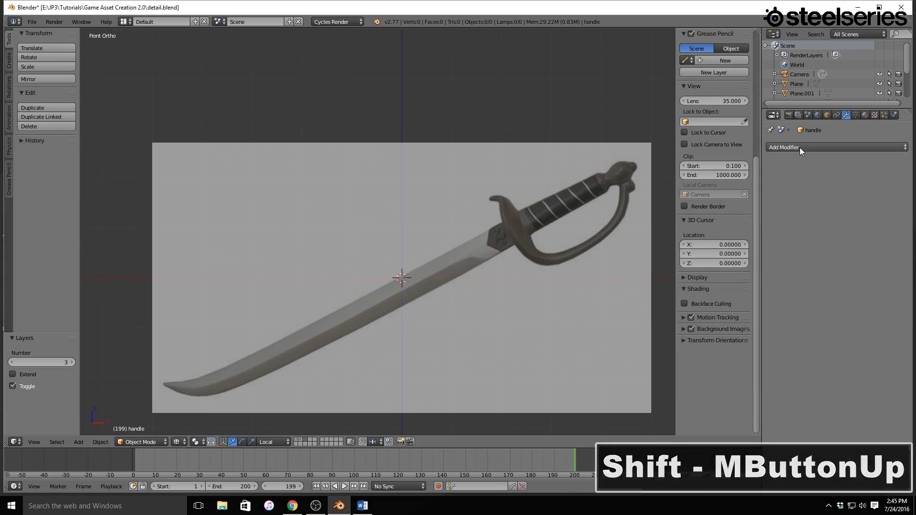
- Add a circle mesh and rotate it 90° about the X axis so it stands upright
{"action": "key", "text": "shift+a"}
{"action": "left_click", "coordinate": [480, 255]}
{"action": "middle_click", "coordinate": [418, 298]}
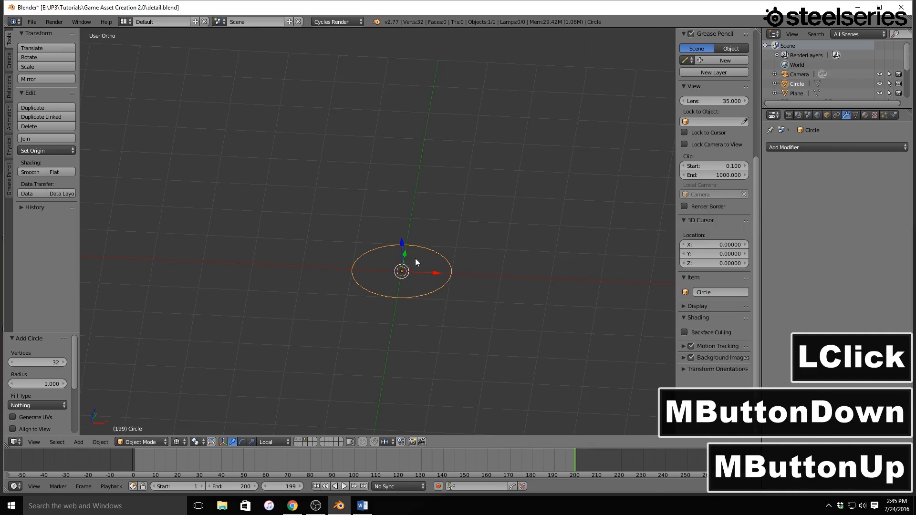
{"action": "middle_click", "coordinate": [415, 263]}
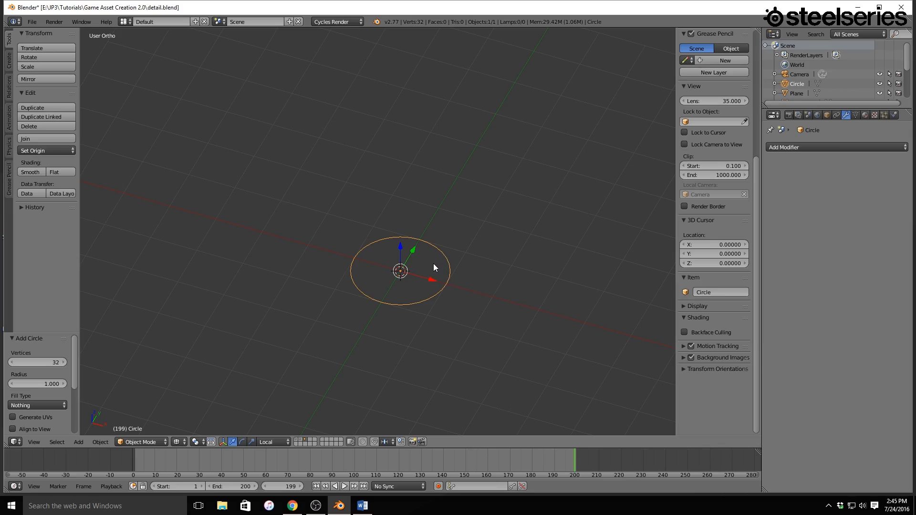
{"action": "key", "text": "r"}
{"action": "key", "text": "x"}
{"action": "type", "text": "x90"}
{"action": "key", "text": "Return"}
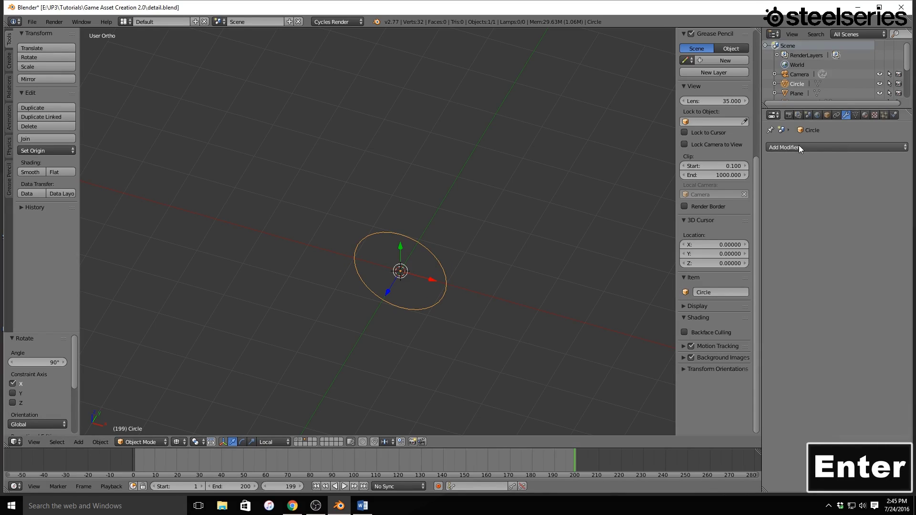
- Give the circle a Screw modifier revolving around the Y axis
{"action": "double_click", "coordinate": [800, 149]}
{"action": "left_click", "coordinate": [724, 274]}
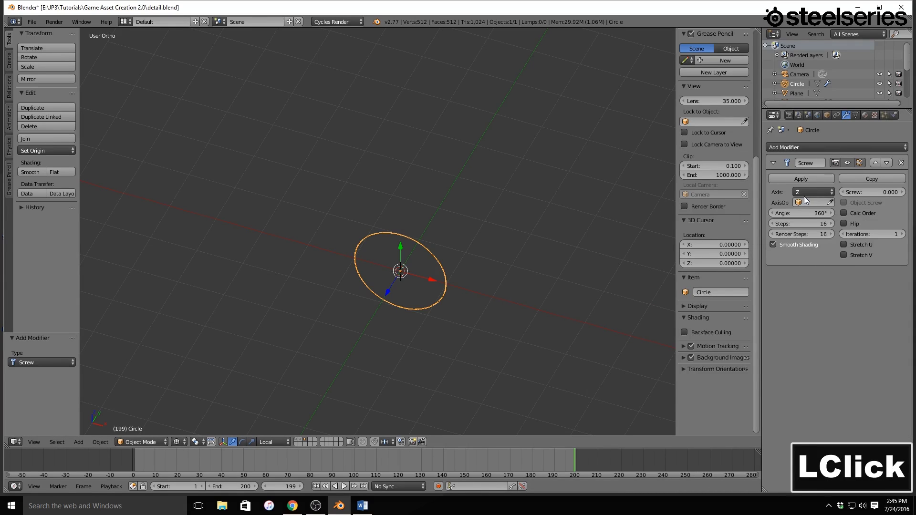
{"action": "left_click", "coordinate": [809, 200]}
{"action": "left_click", "coordinate": [811, 198]}
{"action": "double_click", "coordinate": [810, 197]}
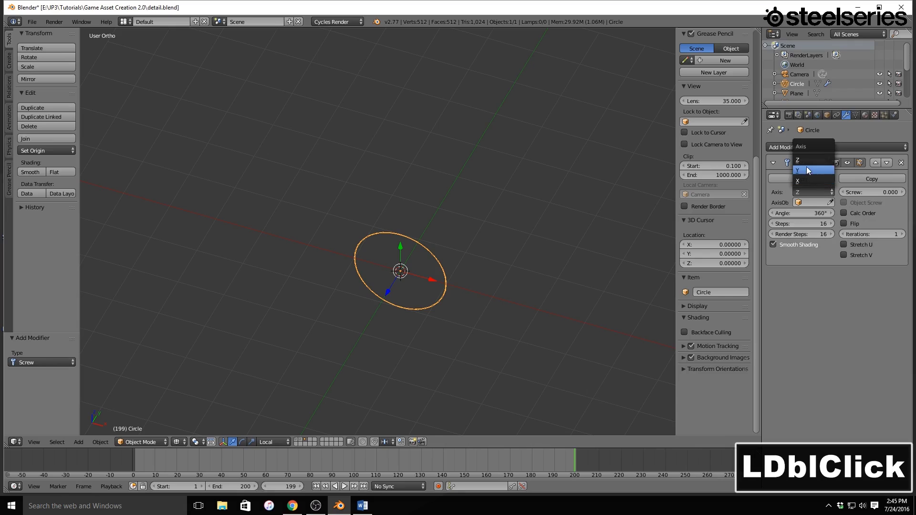
{"action": "double_click", "coordinate": [809, 171]}
{"action": "key", "text": "Tab"}
- Inspect the screw band in solid shading and undo a stray modifier change
{"action": "left_click", "coordinate": [387, 285]}
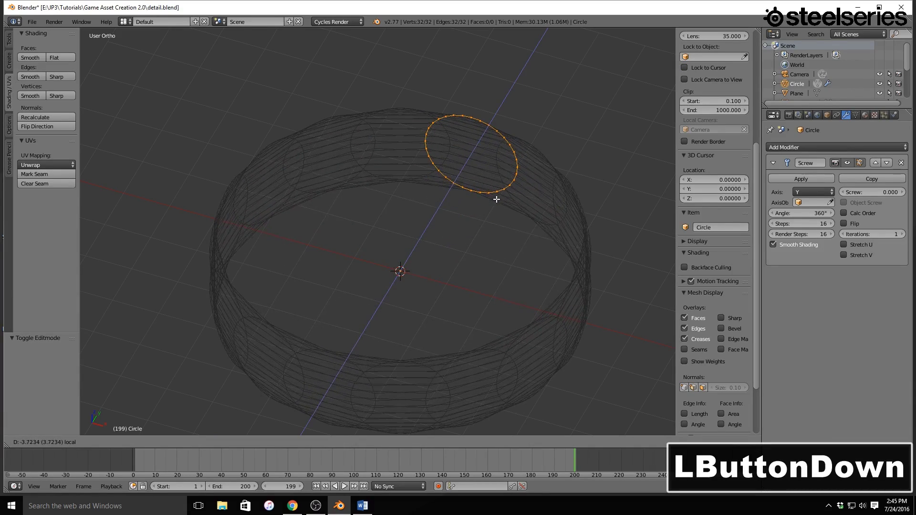
{"action": "key", "text": "Tab"}
{"action": "key", "text": "Tab"}
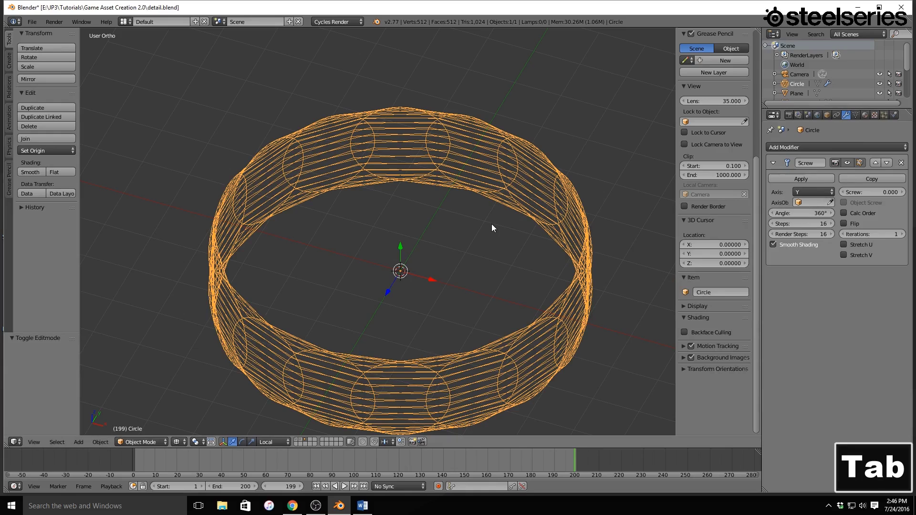
{"action": "key", "text": "z"}
{"action": "middle_click", "coordinate": [493, 228]}
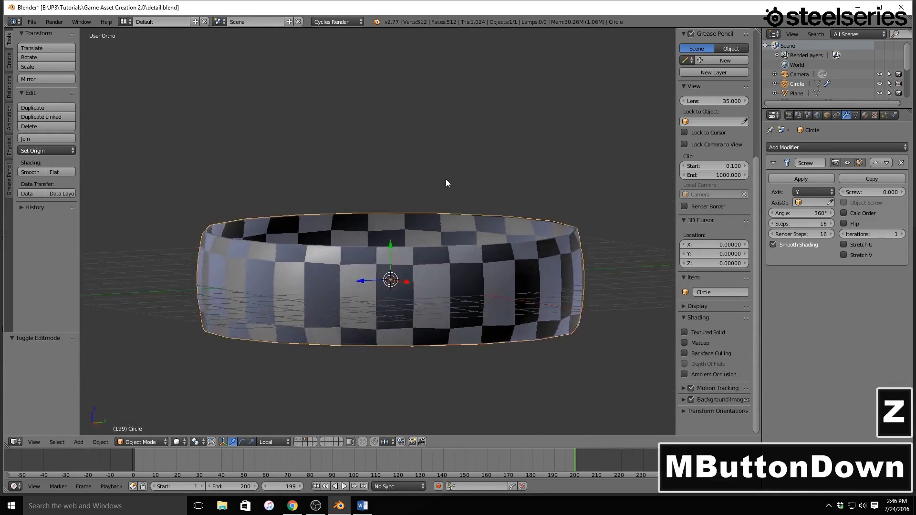
{"action": "double_click", "coordinate": [822, 197]}
{"action": "key", "text": "Tab"}
{"action": "left_click", "coordinate": [815, 196]}
{"action": "key", "text": "ctrl+z"}
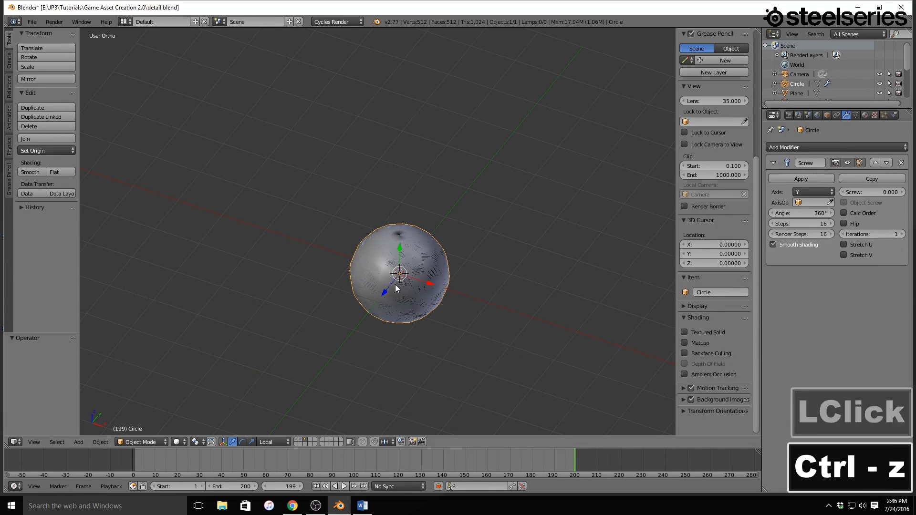
- Move the circle's vertices off-centre along X, then up along Z, forming a wide thin ring
{"action": "left_click", "coordinate": [402, 250]}
{"action": "key", "text": "ctrl+z"}
{"action": "left_click", "coordinate": [433, 285]}
{"action": "key", "text": "ctrl+z"}
{"action": "key", "text": "Tab"}
{"action": "left_click", "coordinate": [428, 276]}
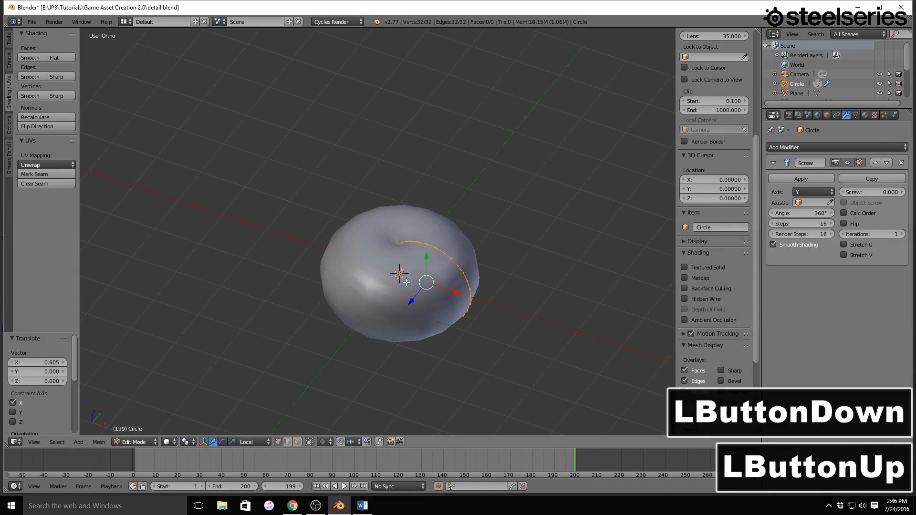
{"action": "left_click", "coordinate": [409, 292]}
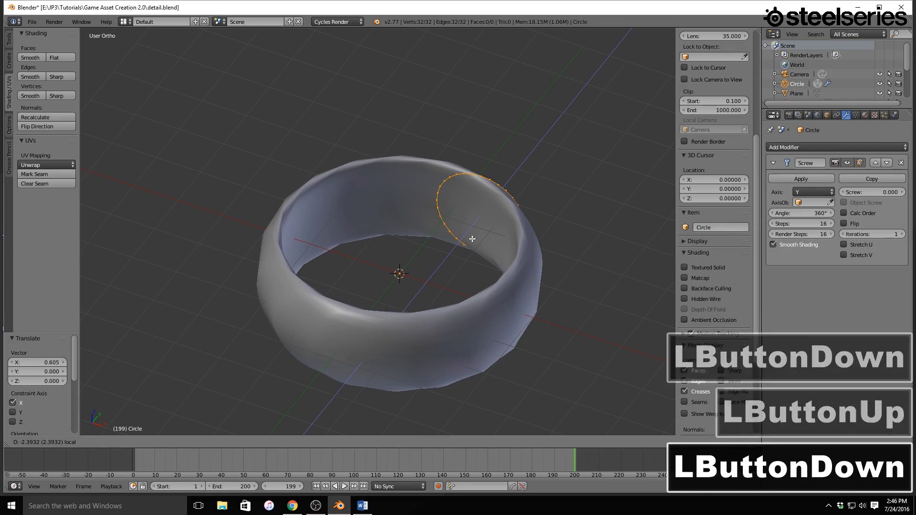
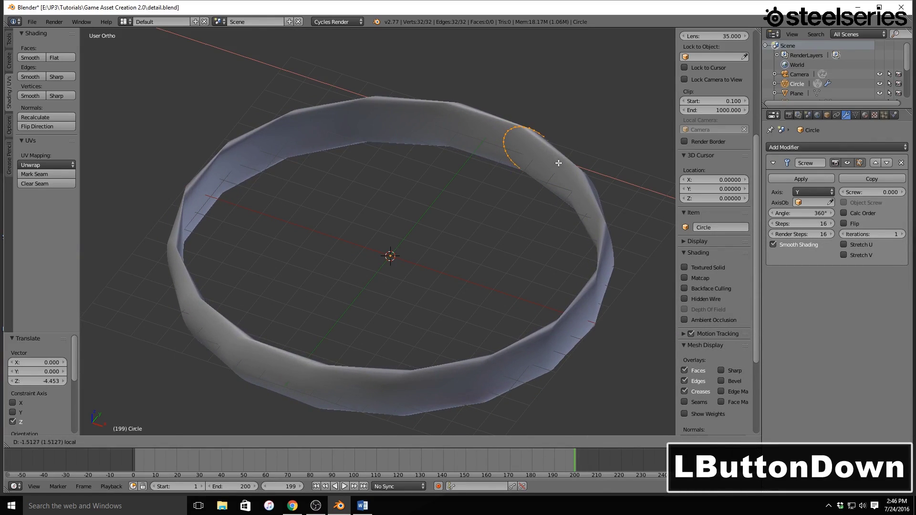
{"action": "left_click", "coordinate": [510, 163]}
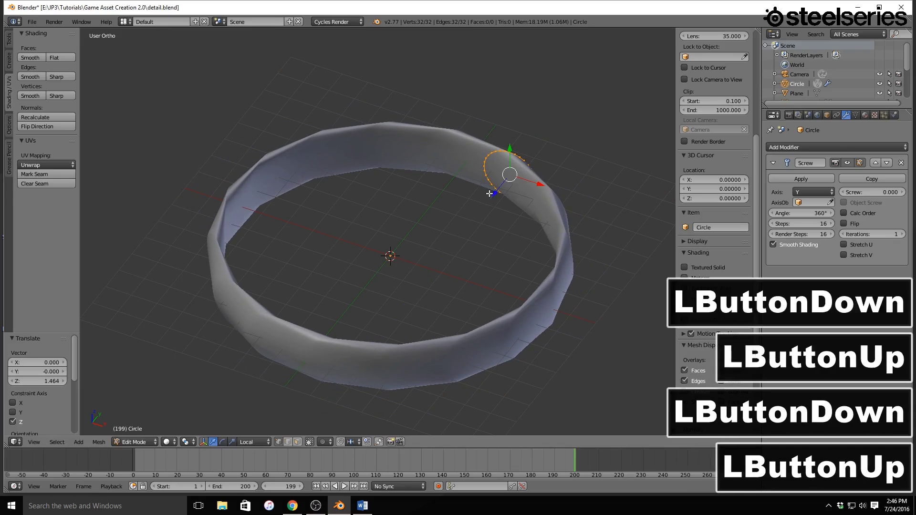
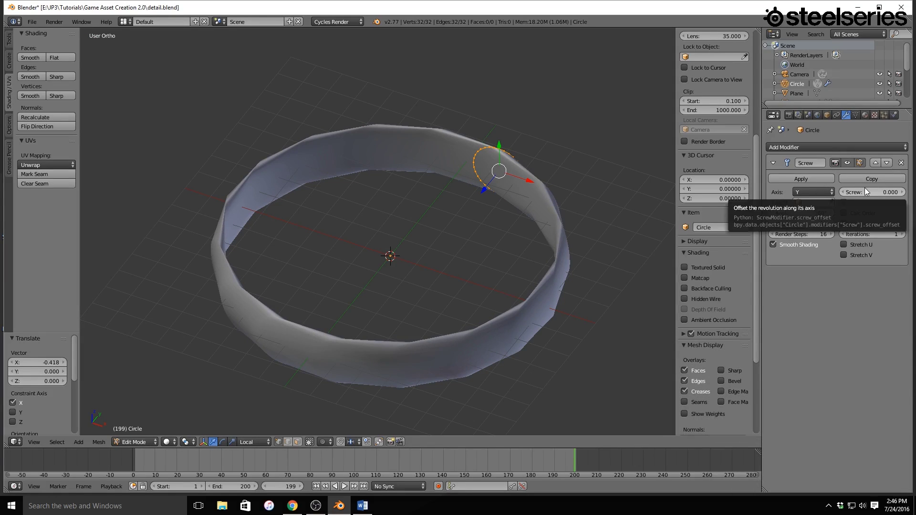
- Set the Screw modifier's screw offset to 25 so the ring rises into a coil
{"action": "left_click", "coordinate": [867, 193]}
{"action": "type", "text": "25"}
{"action": "key", "text": "Return"}
{"action": "scroll", "scroll_direction": "up", "scroll_amount": 3}
{"action": "scroll", "scroll_direction": "down", "scroll_amount": 3}
{"action": "scroll", "scroll_direction": "up", "scroll_amount": 3}
{"action": "scroll", "scroll_direction": "up", "scroll_amount": 3}
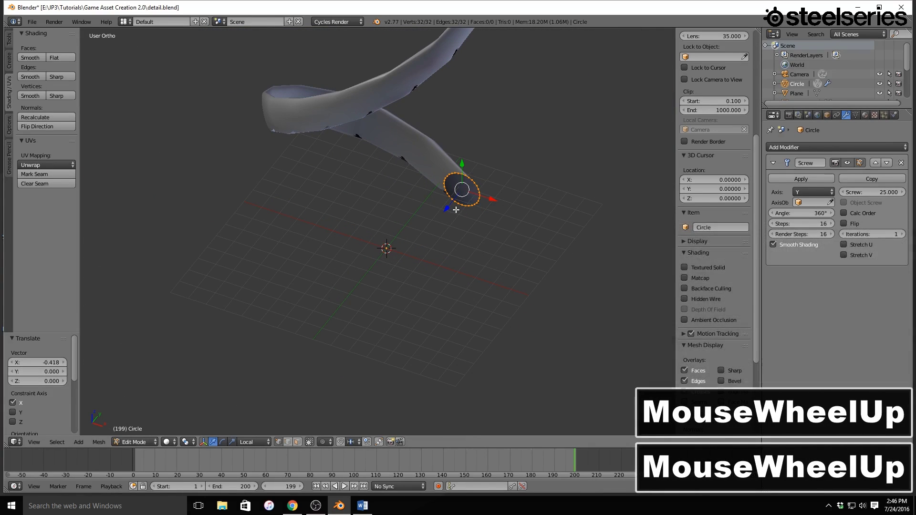
- Reposition the circle profile to smooth the coil, then leave mesh editing
{"action": "left_click", "coordinate": [451, 201]}
{"action": "left_click", "coordinate": [499, 186]}
{"action": "left_click", "coordinate": [498, 182]}
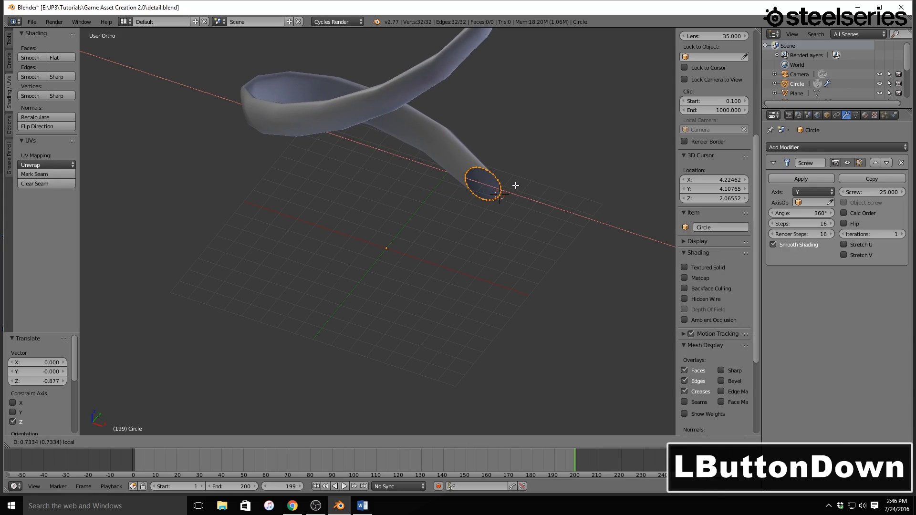
{"action": "scroll", "scroll_direction": "up", "scroll_amount": 3}
{"action": "scroll", "scroll_direction": "down", "scroll_amount": 3}
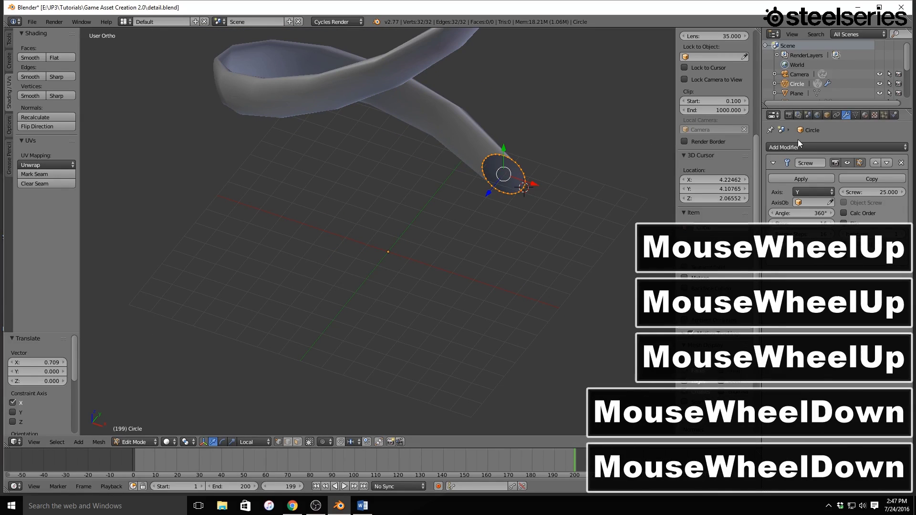
{"action": "key", "text": "alt+b"}
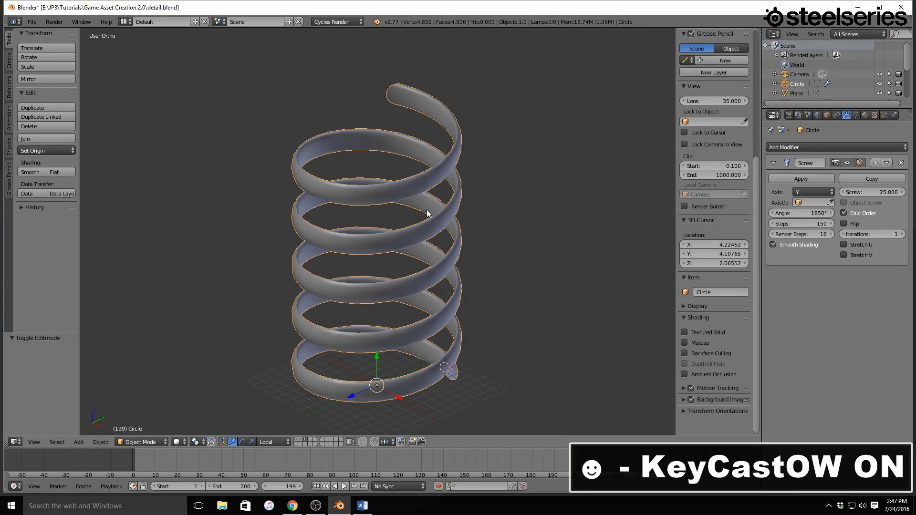
- Move the coil onto the sword's layer and show that layer with both objects
{"action": "key", "text": "m"}
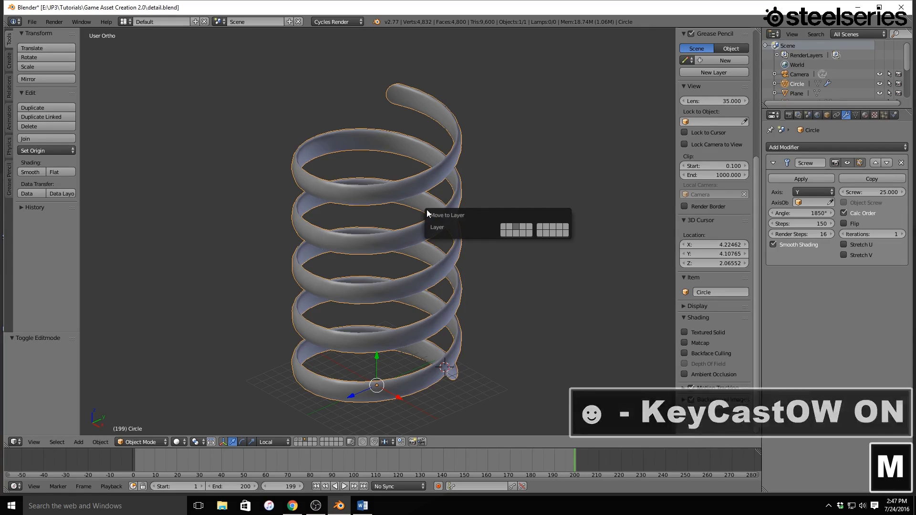
{"action": "left_click", "coordinate": [505, 231]}
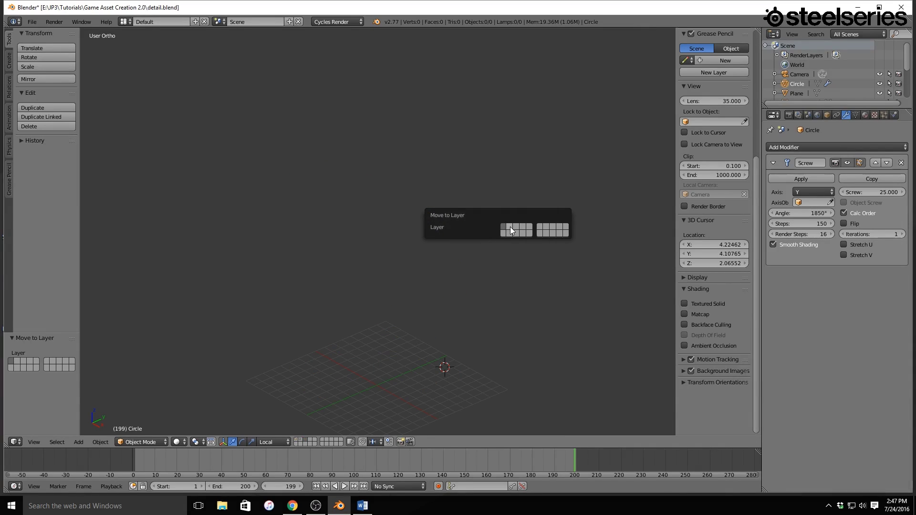
{"action": "left_click", "coordinate": [300, 444]}
{"action": "scroll", "scroll_direction": "up", "scroll_amount": 3}
{"action": "scroll", "scroll_direction": "down", "scroll_amount": 3}
{"action": "scroll", "scroll_direction": "up", "scroll_amount": 3}
{"action": "middle_click", "coordinate": [391, 219]}
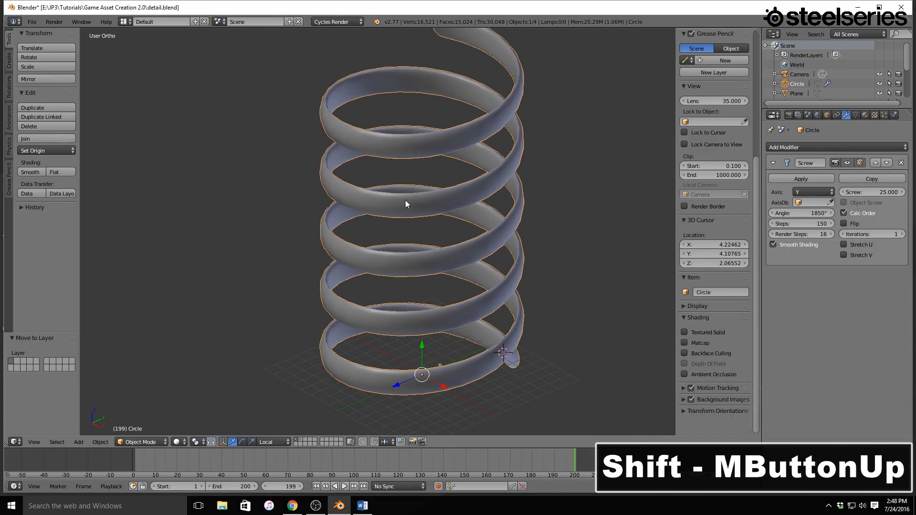
{"action": "scroll", "scroll_direction": "down", "scroll_amount": 3}
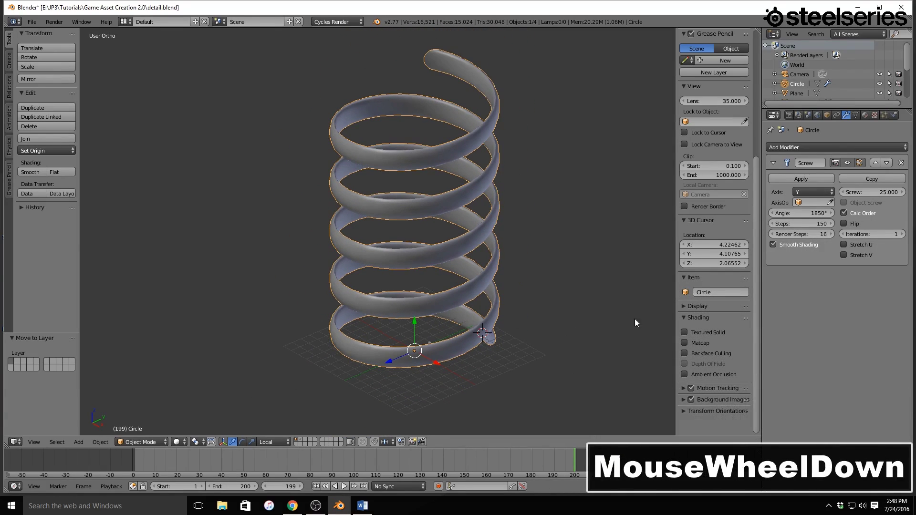
- Scale the coil down to about 0.03 and frame it beside the sword
{"action": "key", "text": "s"}
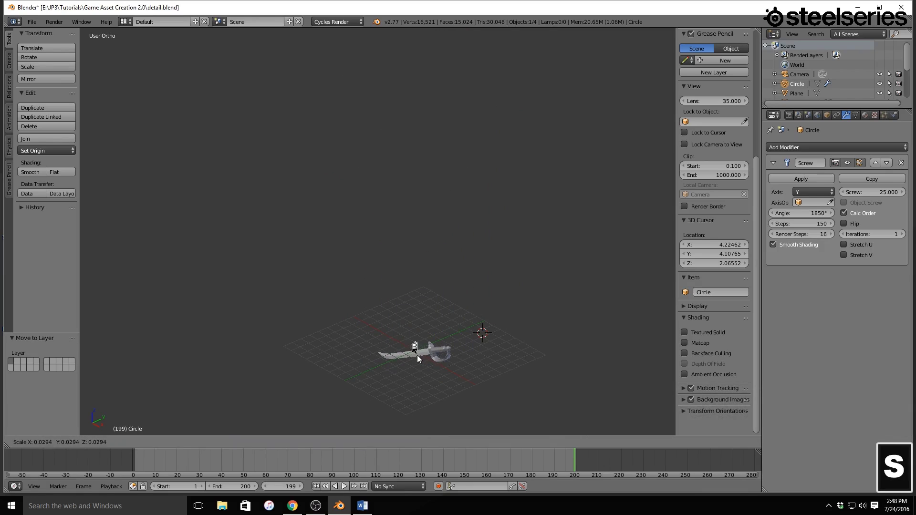
{"action": "left_click", "coordinate": [424, 356]}
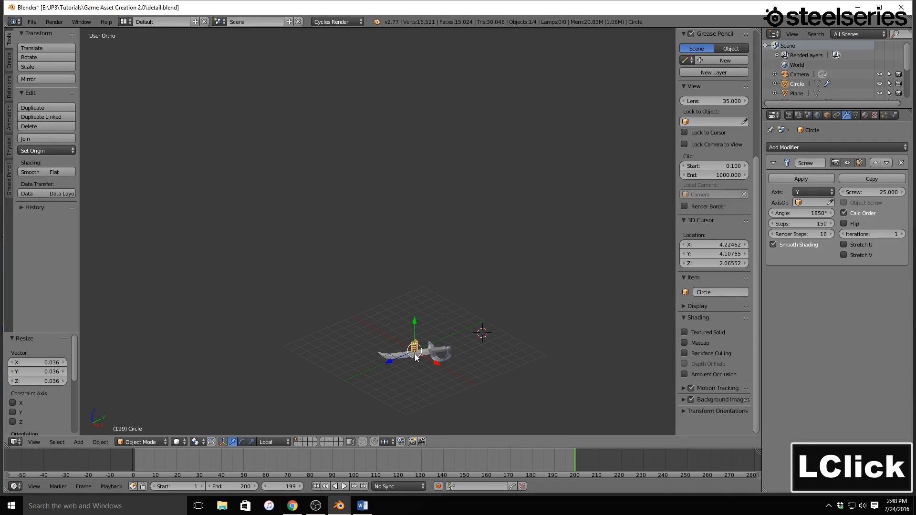
{"action": "scroll", "scroll_direction": "up", "scroll_amount": 3}
{"action": "scroll", "scroll_direction": "down", "scroll_amount": 3}
{"action": "scroll", "scroll_direction": "up", "scroll_amount": 3}
{"action": "middle_click", "coordinate": [418, 282]}
{"action": "scroll", "scroll_direction": "up", "scroll_amount": 3}
{"action": "middle_click", "coordinate": [406, 229]}
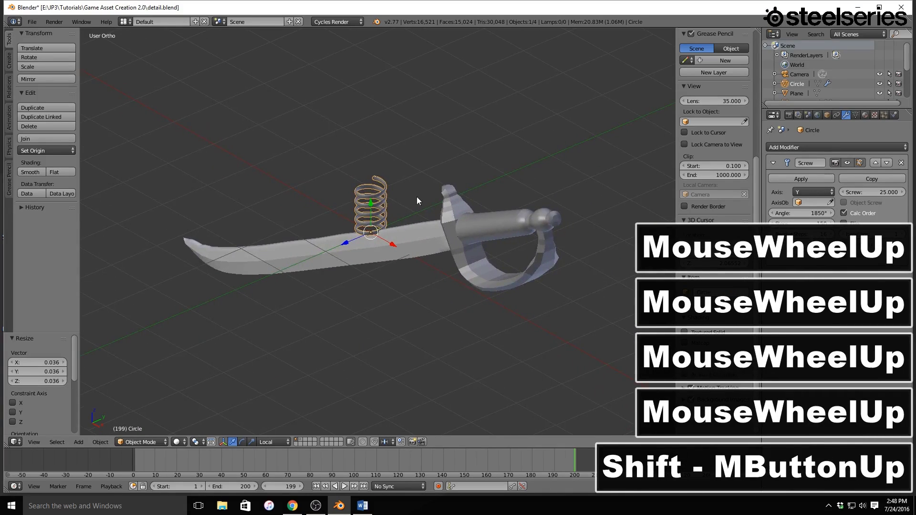
- In front view, tilt the coil to the sword's angle and move it onto the handle
{"action": "key", "text": "1"}
{"action": "scroll", "scroll_direction": "up", "scroll_amount": 3}
{"action": "scroll", "scroll_direction": "down", "scroll_amount": 3}
{"action": "middle_click", "coordinate": [452, 168]}
{"action": "scroll", "scroll_direction": "up", "scroll_amount": 3}
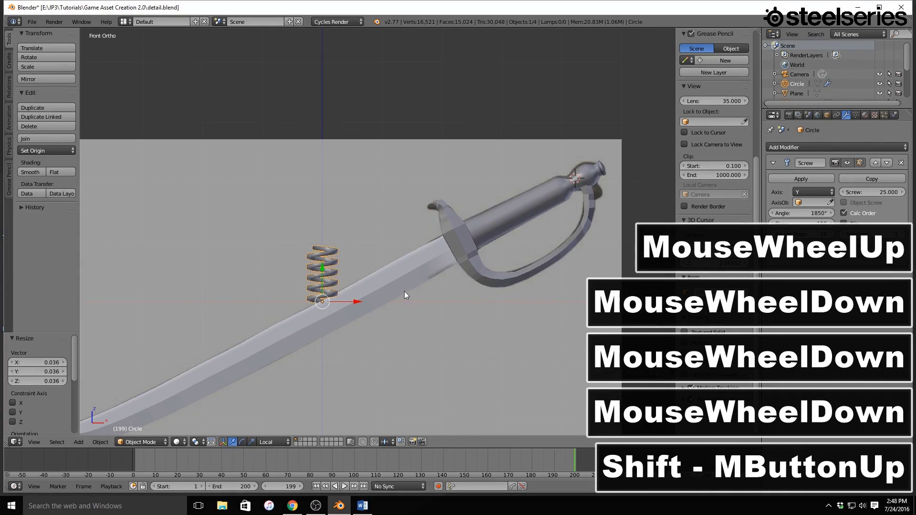
{"action": "key", "text": "r"}
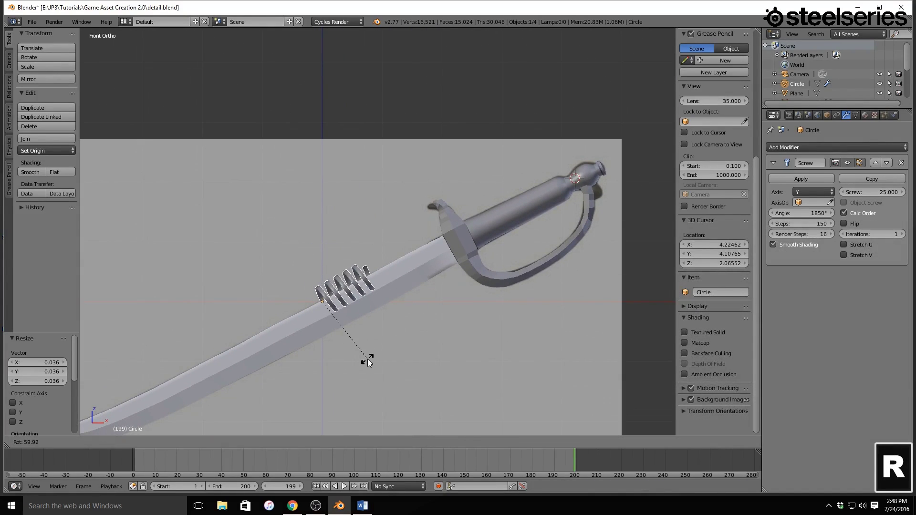
{"action": "left_click", "coordinate": [368, 365]}
{"action": "left_click", "coordinate": [350, 287]}
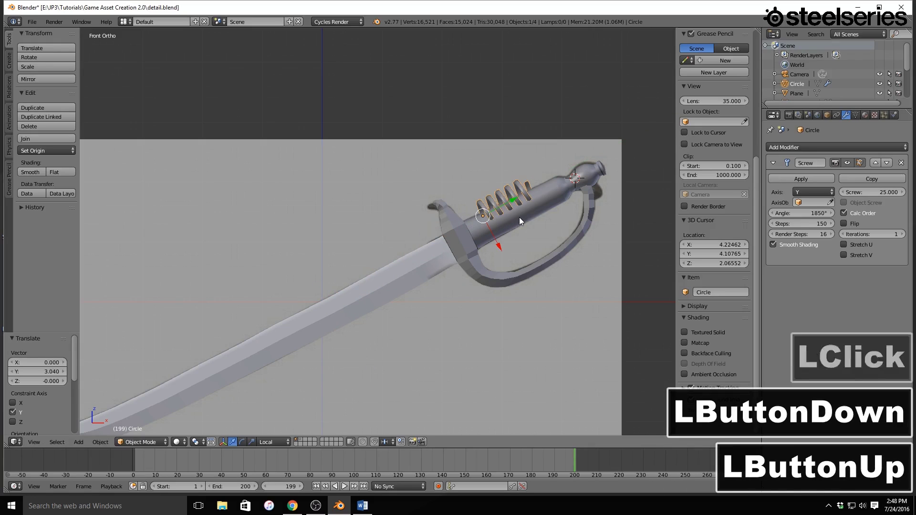
- Stretch the coil along Y and widen it along X to fit the grip
{"action": "key", "text": "s"}
{"action": "key", "text": "y"}
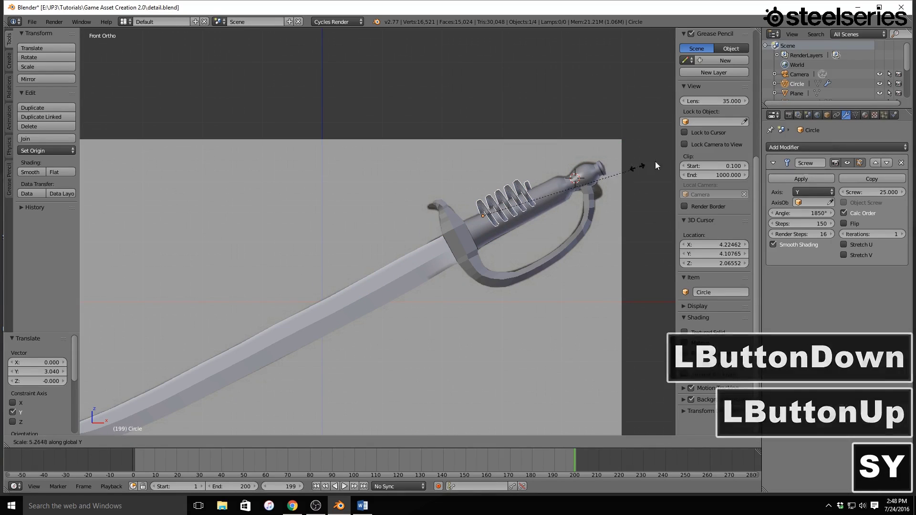
{"action": "key", "text": "Escape"}
{"action": "key", "text": "s"}
{"action": "type", "text": "sx"}
{"action": "key", "text": "x"}
{"action": "key", "text": "s"}
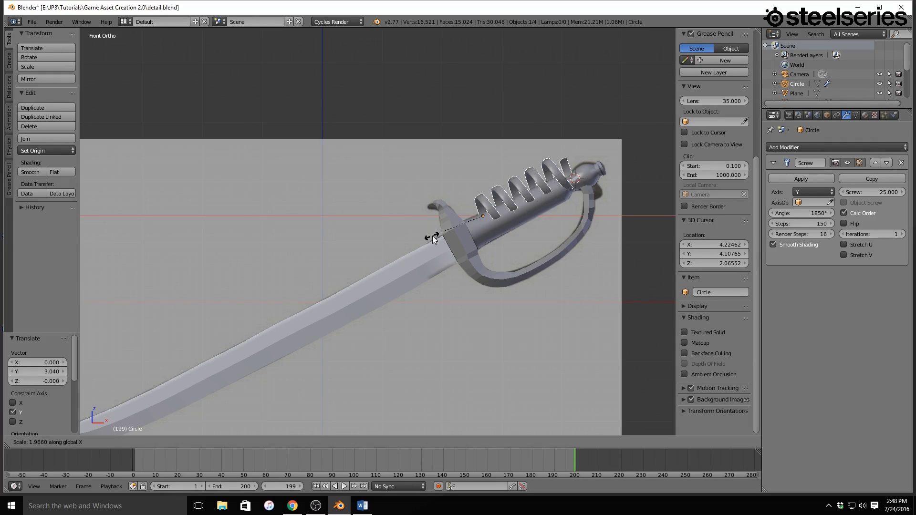
- Confirm the coil's proportions and orbit around the handle to check its fit
{"action": "left_click", "coordinate": [435, 239]}
{"action": "left_click", "coordinate": [510, 206]}
{"action": "left_click", "coordinate": [484, 255]}
{"action": "key", "text": "s"}
{"action": "double_click", "coordinate": [581, 230]}
{"action": "middle_click", "coordinate": [579, 231]}
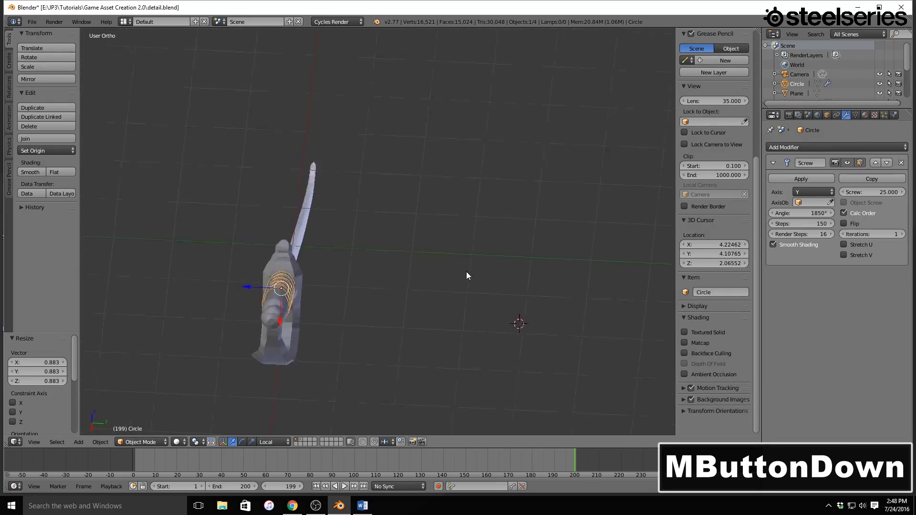
{"action": "scroll", "scroll_direction": "up", "scroll_amount": 3}
{"action": "middle_click", "coordinate": [442, 242]}
{"action": "middle_click", "coordinate": [390, 257]}
{"action": "middle_click", "coordinate": [110, 96]}
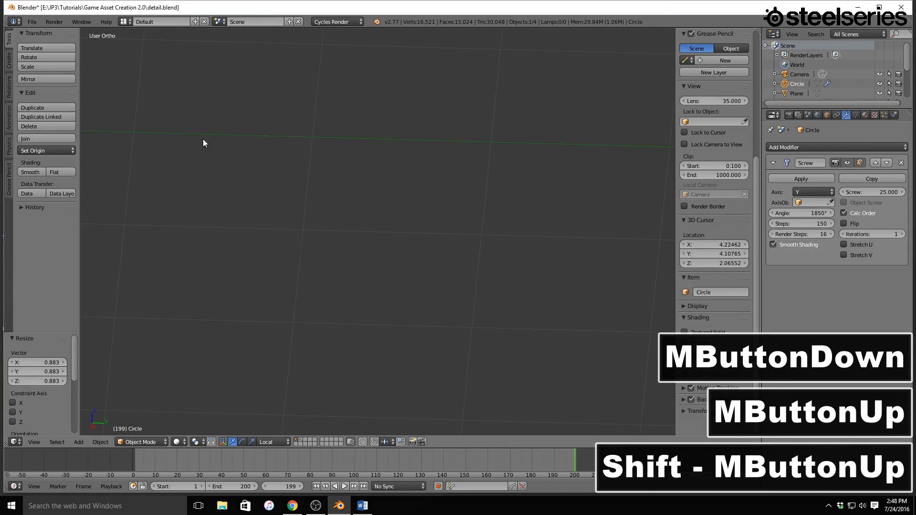
{"action": "middle_click", "coordinate": [260, 151]}
{"action": "middle_click", "coordinate": [502, 167]}
- In perspective view, resize the coil's length along Y to match the grip
{"action": "scroll", "scroll_direction": "up", "scroll_amount": 3}
{"action": "left_click", "coordinate": [602, 160]}
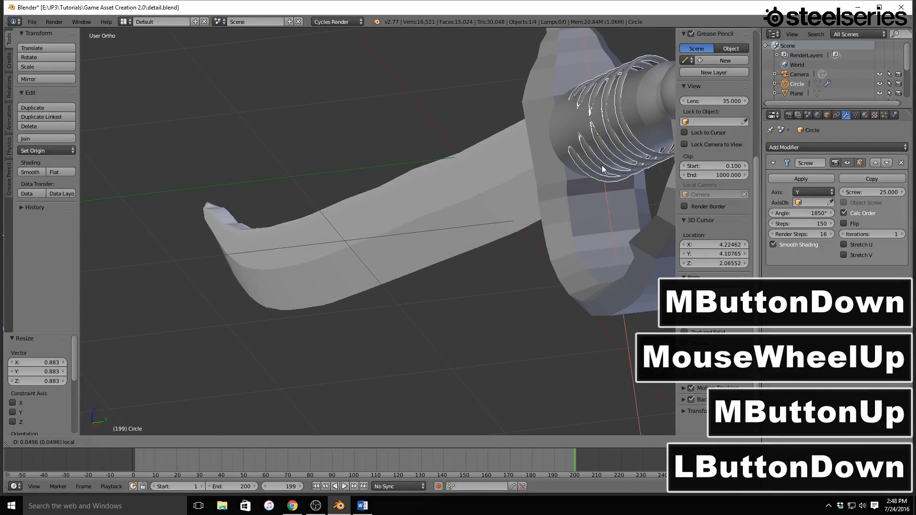
{"action": "middle_click", "coordinate": [603, 166]}
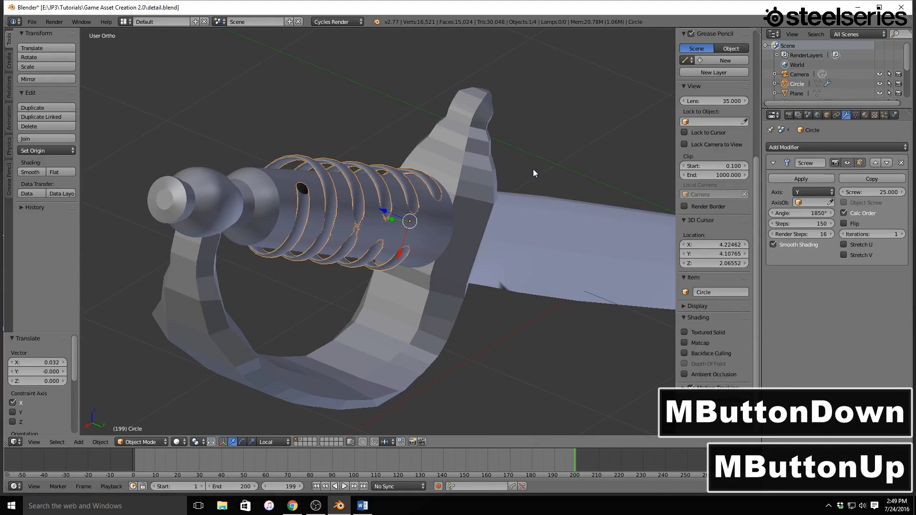
{"action": "key", "text": "5"}
{"action": "scroll", "scroll_direction": "up", "scroll_amount": 3}
{"action": "scroll", "scroll_direction": "down", "scroll_amount": 3}
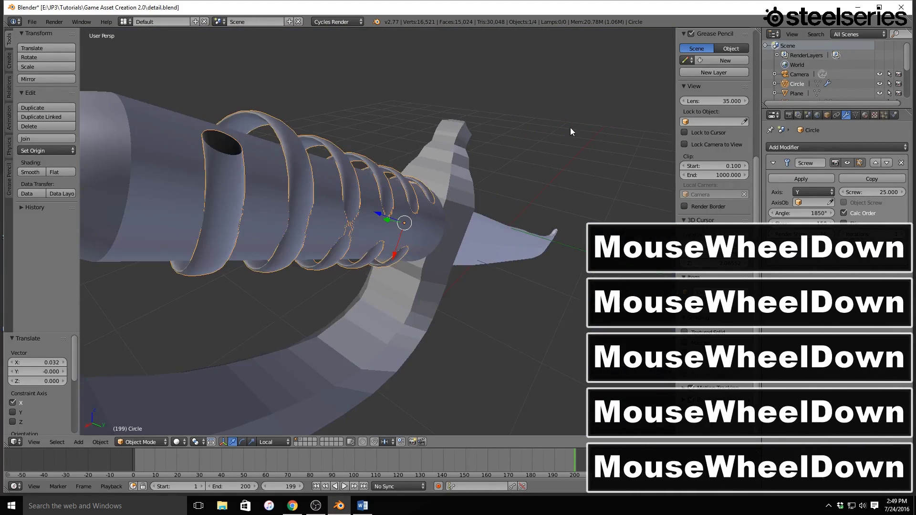
{"action": "key", "text": "s"}
{"action": "type", "text": "sy"}
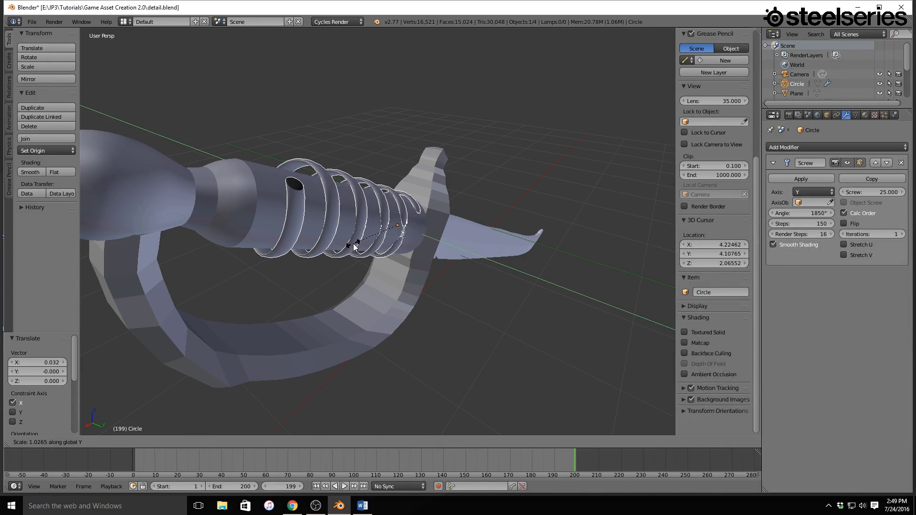
{"action": "left_click", "coordinate": [356, 248]}
{"action": "middle_click", "coordinate": [357, 246]}
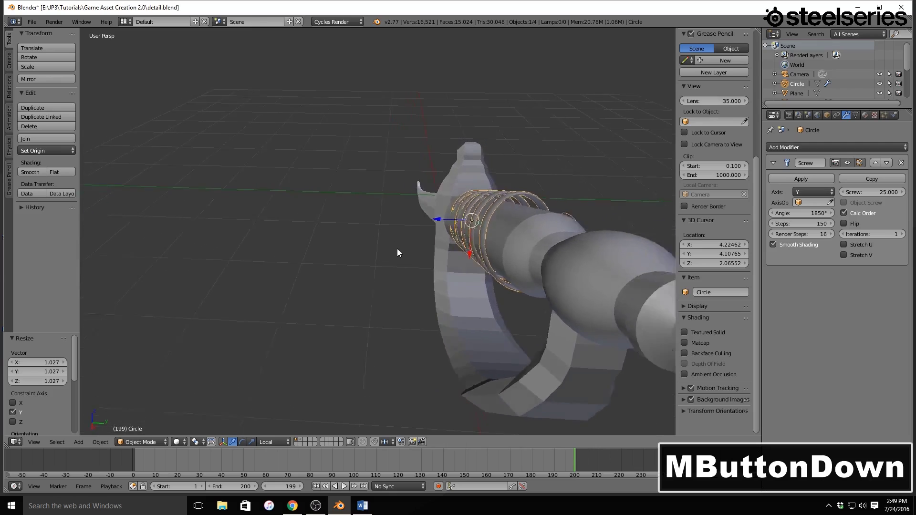
- Tighten the coil's width along its own X axis so it hugs the grip
{"action": "key", "text": "s"}
{"action": "key", "text": "z"}
{"action": "key", "text": "x"}
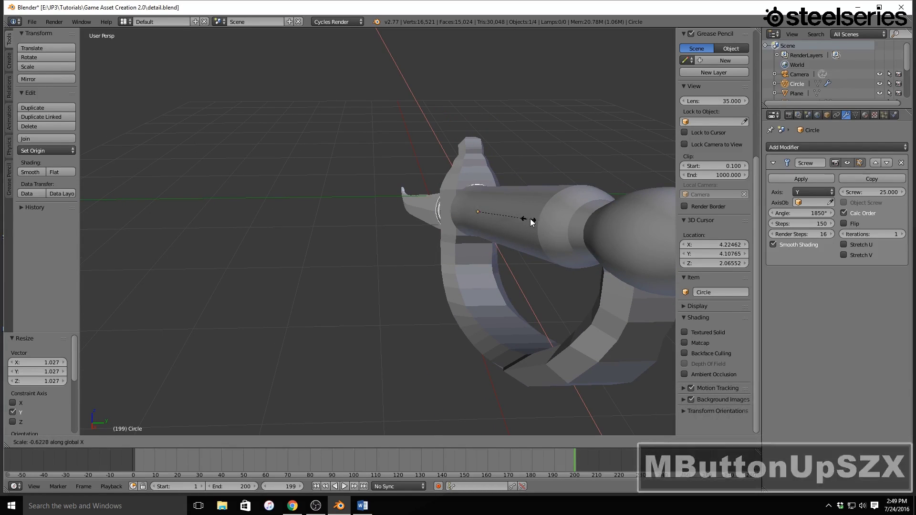
{"action": "key", "text": "x"}
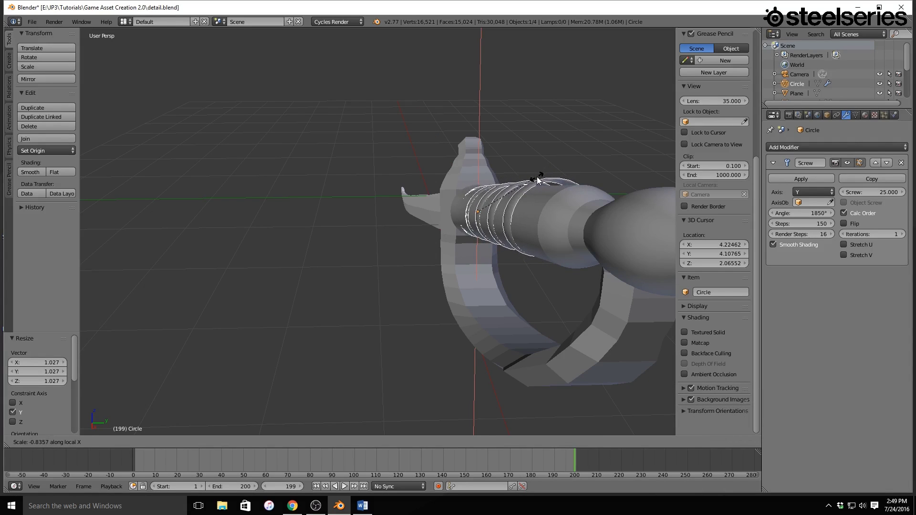
{"action": "left_click", "coordinate": [543, 180]}
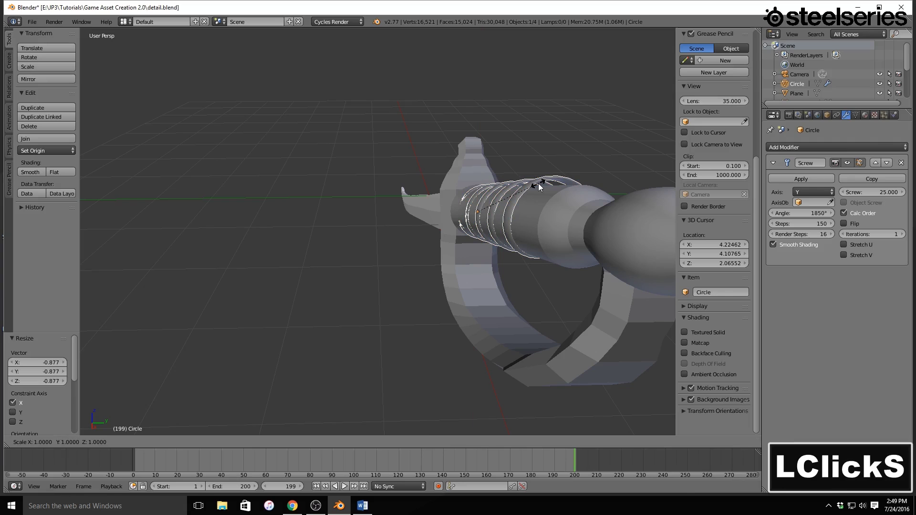
{"action": "key", "text": "y"}
{"action": "left_click", "coordinate": [546, 190]}
- Shorten the coil along Y and shift it into place along the handle
{"action": "middle_click", "coordinate": [544, 193]}
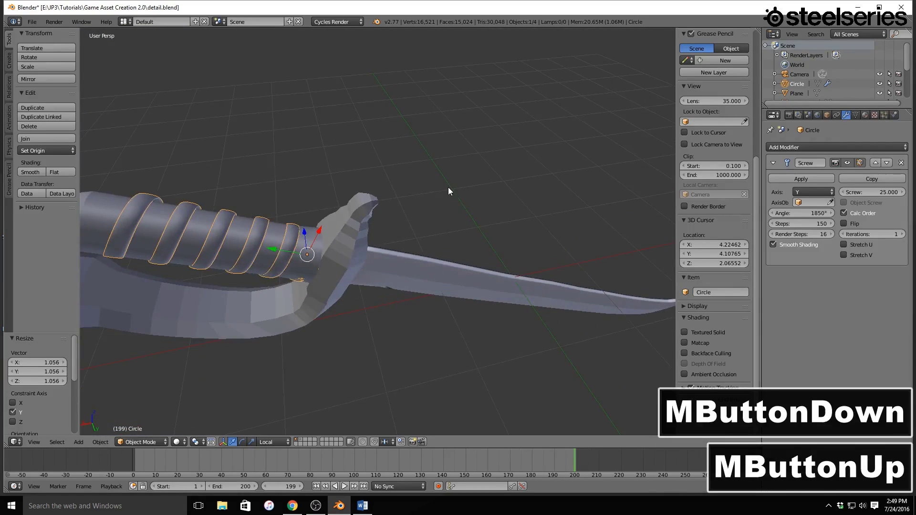
{"action": "middle_click", "coordinate": [451, 191]}
{"action": "middle_click", "coordinate": [444, 169]}
{"action": "middle_click", "coordinate": [452, 179]}
{"action": "key", "text": "y"}
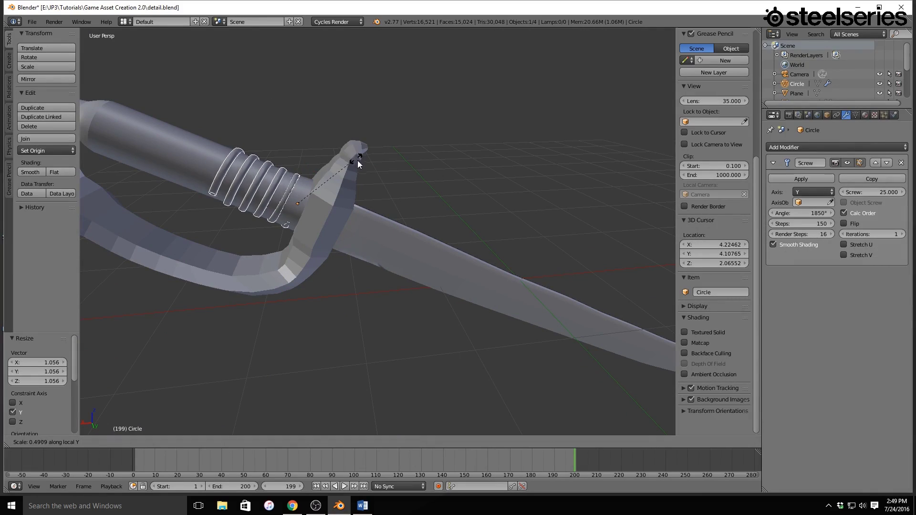
{"action": "left_click", "coordinate": [438, 184]}
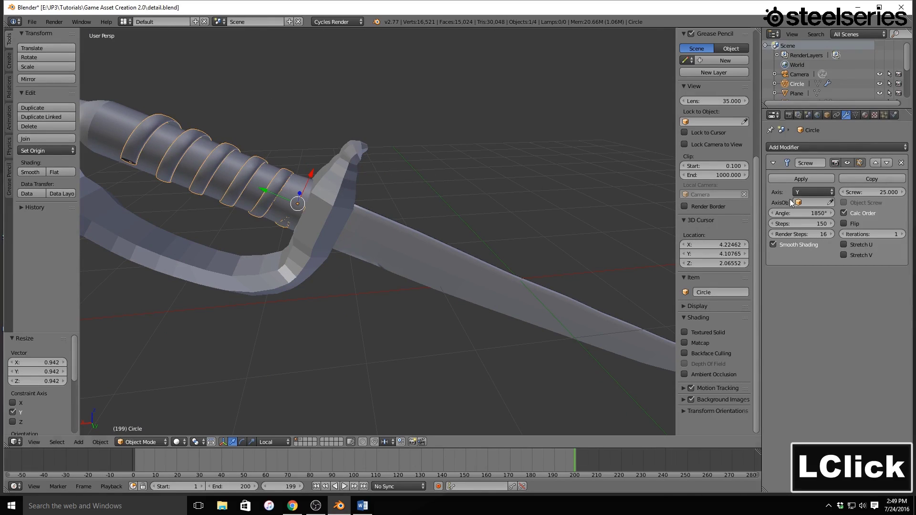
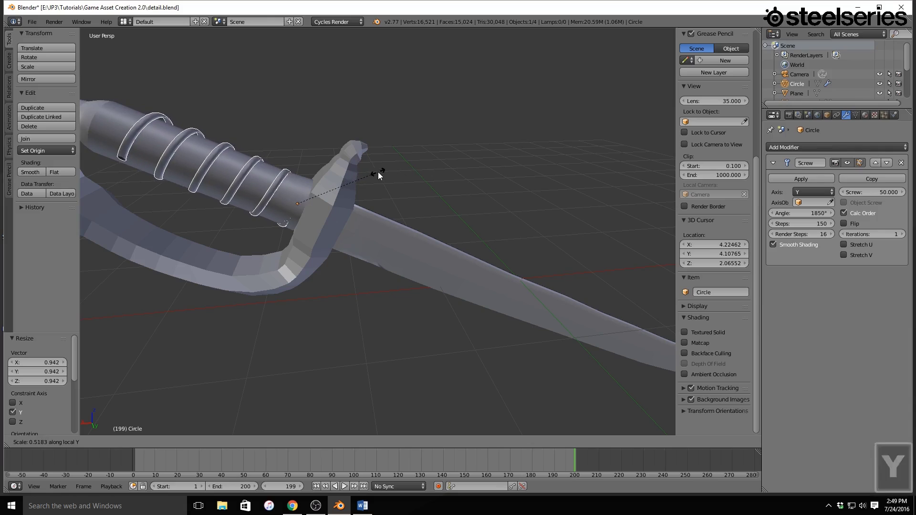
{"action": "left_click", "coordinate": [381, 175]}
{"action": "left_click", "coordinate": [280, 198]}
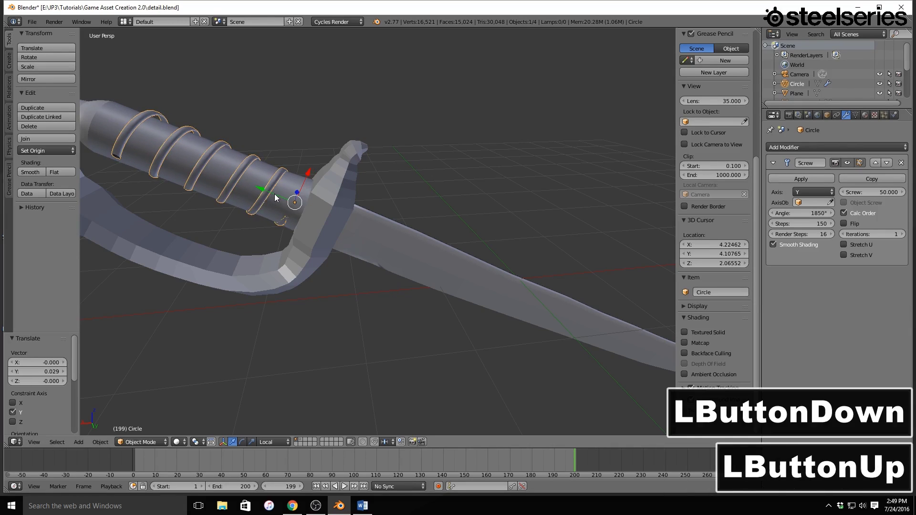
- Stretch the coil along the handle's local Y axis so it spans the grip length
{"action": "key", "text": "1"}
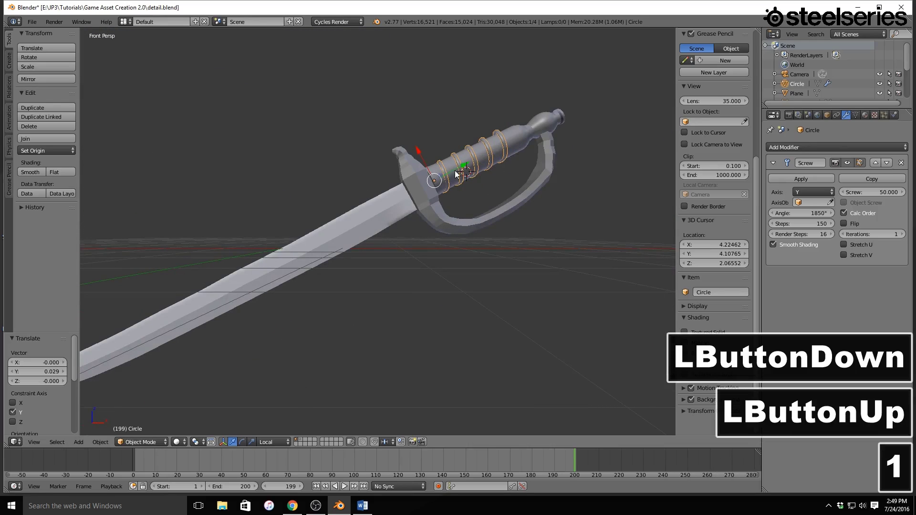
{"action": "left_click", "coordinate": [464, 169]}
{"action": "key", "text": "5"}
{"action": "left_click", "coordinate": [483, 154]}
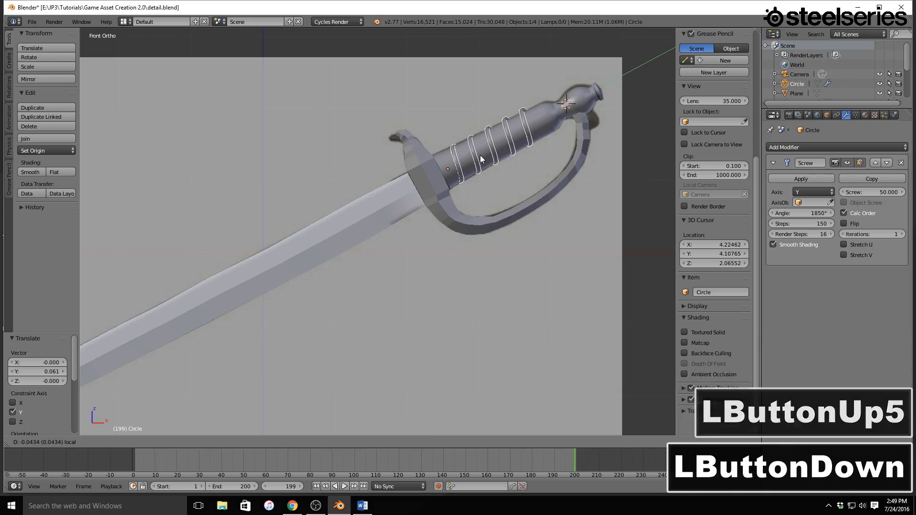
{"action": "key", "text": "s"}
{"action": "key", "text": "y"}
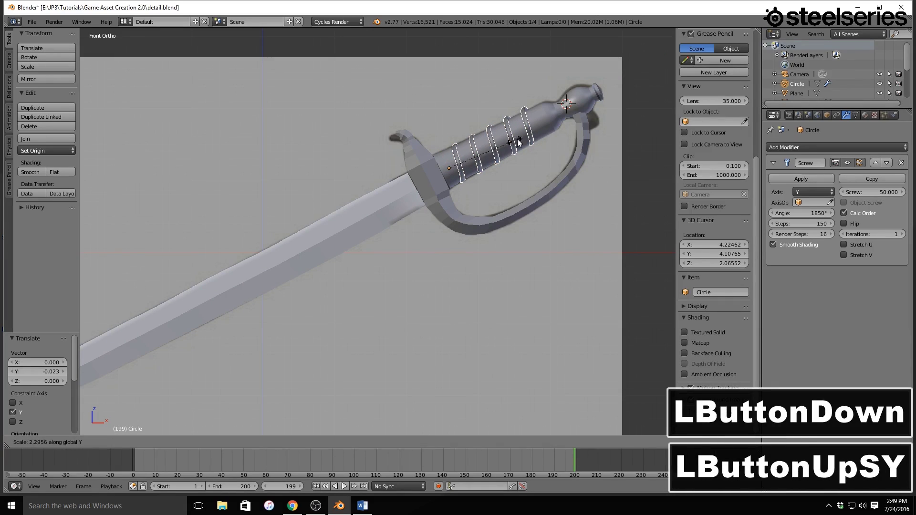
{"action": "key", "text": "t"}
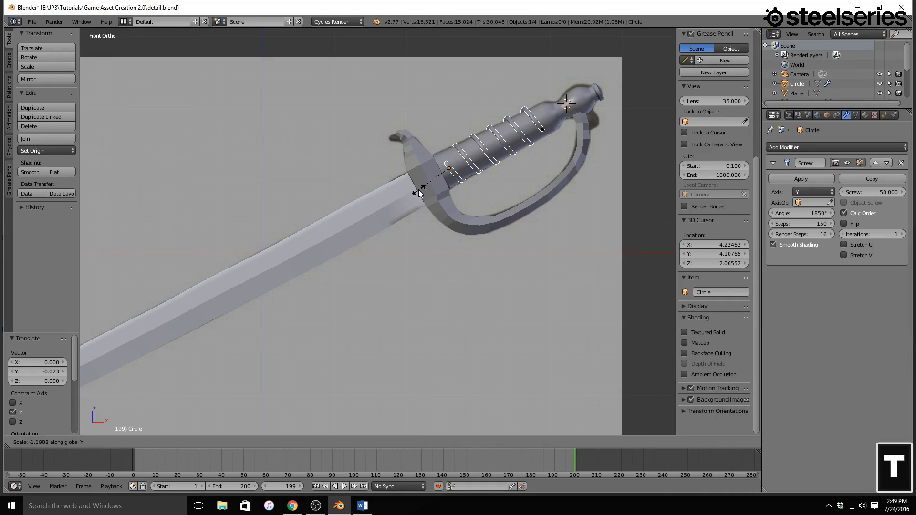
{"action": "key", "text": "Escape"}
{"action": "key", "text": "s"}
{"action": "key", "text": "y"}
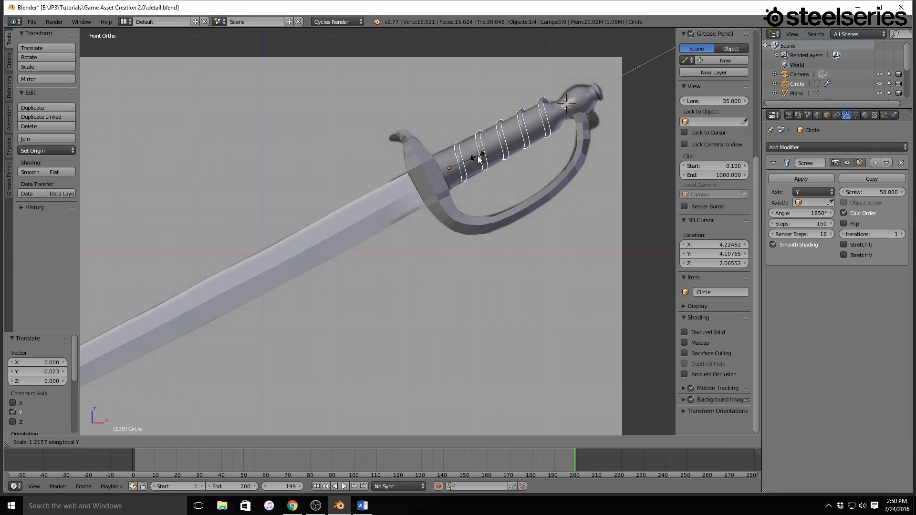
{"action": "left_click", "coordinate": [480, 160]}
- Resize the coil along its local Z axis by about 1.047 to sit snugly around the grip
{"action": "left_click", "coordinate": [479, 155]}
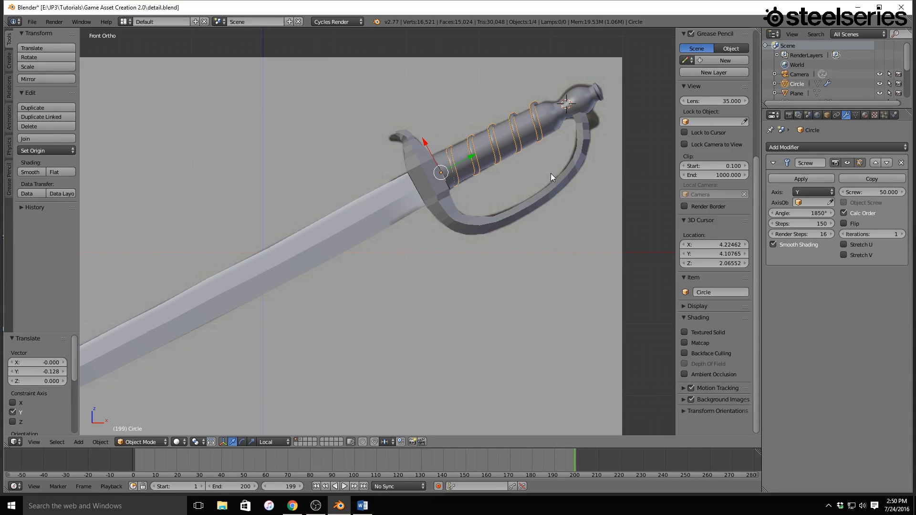
{"action": "key", "text": "s"}
{"action": "key", "text": "x"}
{"action": "key", "text": "x"}
{"action": "key", "text": "Escape"}
{"action": "key", "text": "s"}
{"action": "key", "text": "z"}
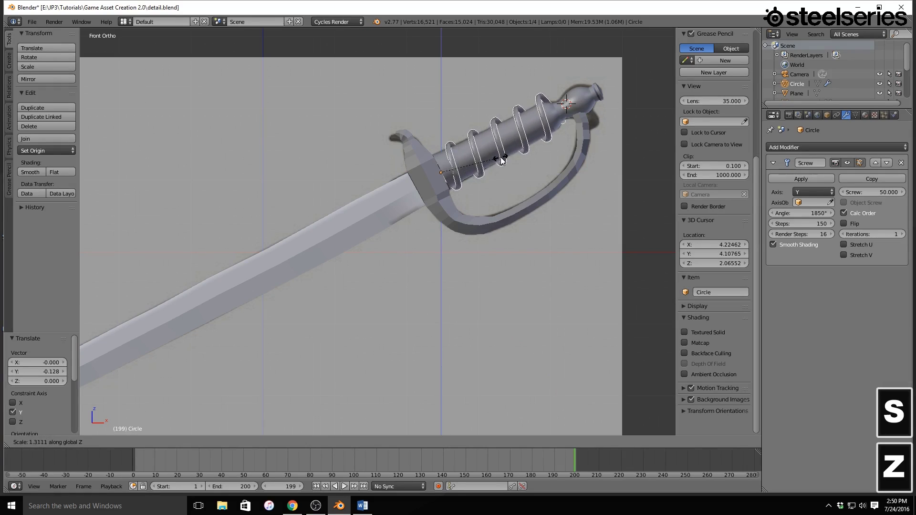
{"action": "key", "text": "z"}
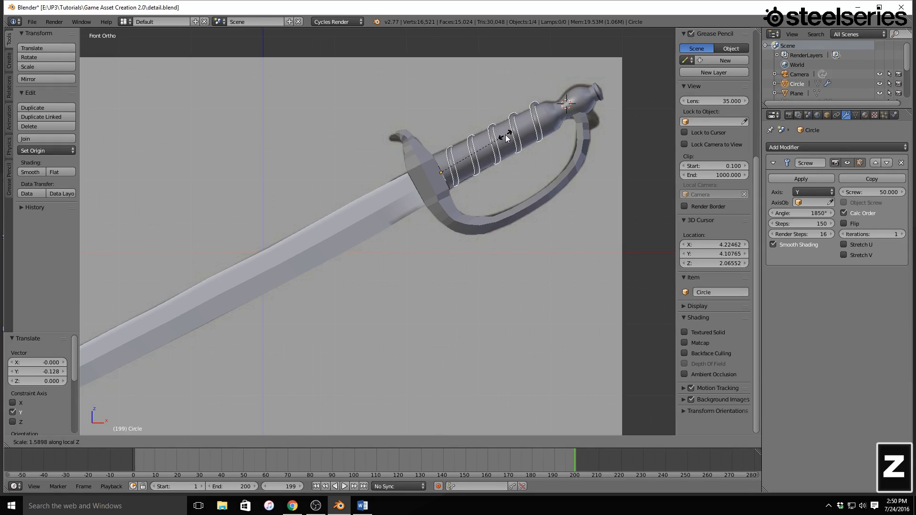
{"action": "left_click", "coordinate": [492, 169]}
- Shift and slightly shrink the coil, then tilt it about 4.5° to match the grip
{"action": "key", "text": "5"}
{"action": "middle_click", "coordinate": [522, 167]}
{"action": "scroll", "scroll_direction": "down", "scroll_amount": 3}
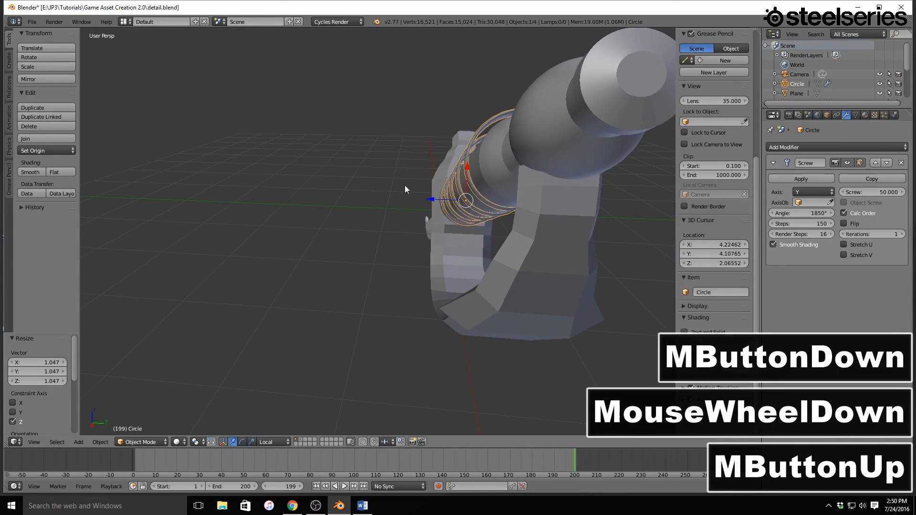
{"action": "left_click", "coordinate": [467, 170]}
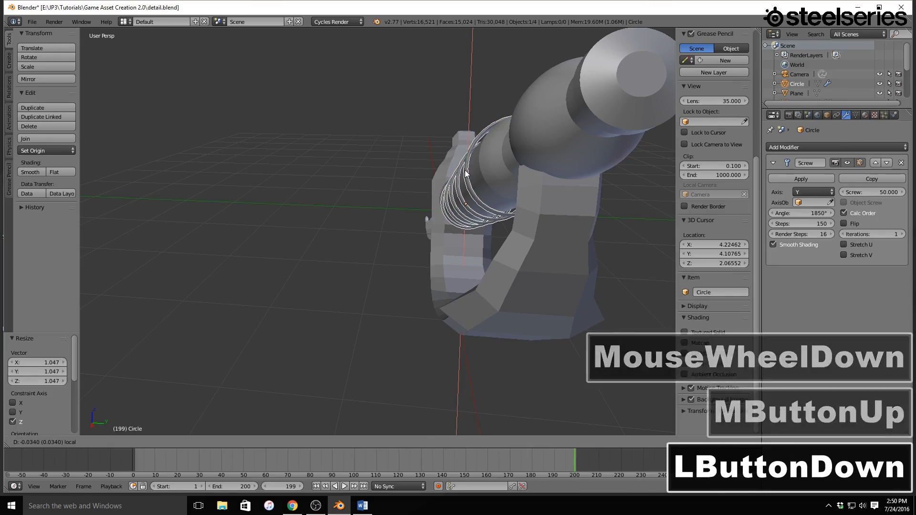
{"action": "left_click", "coordinate": [565, 191]}
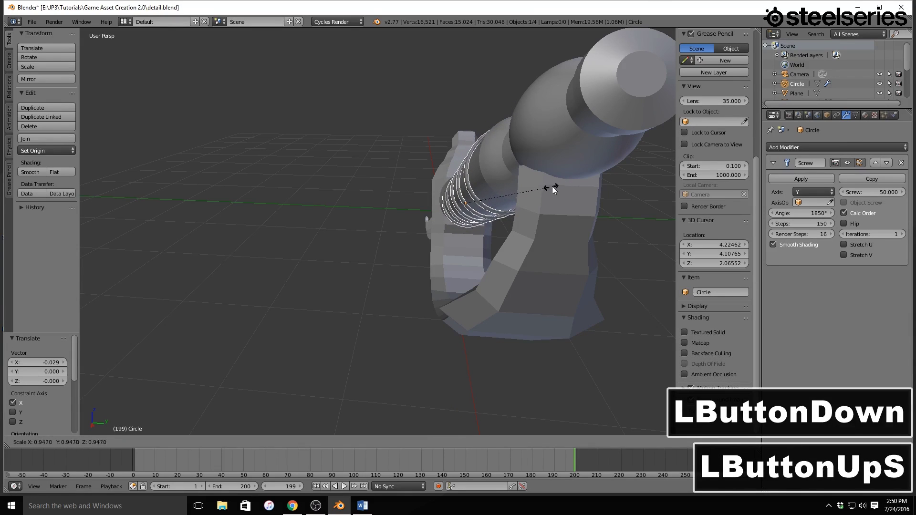
{"action": "double_click", "coordinate": [554, 190]}
{"action": "middle_click", "coordinate": [558, 184]}
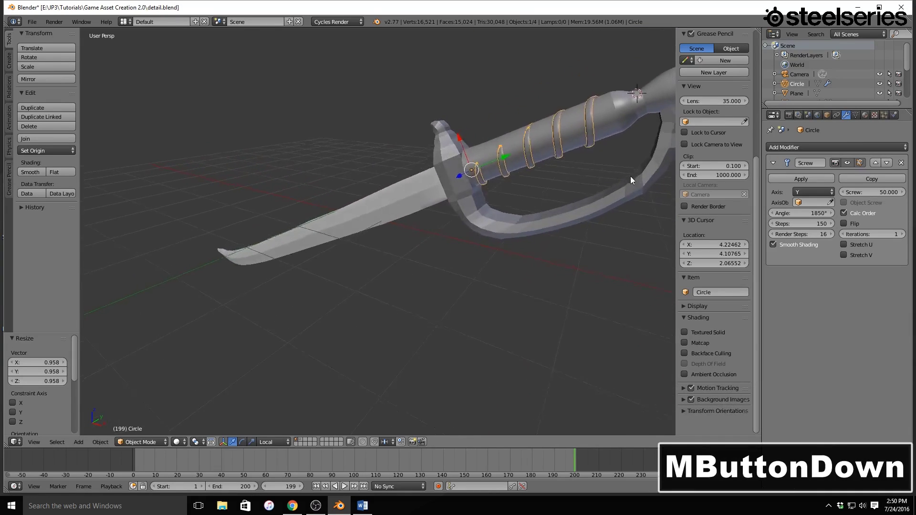
{"action": "middle_click", "coordinate": [637, 173]}
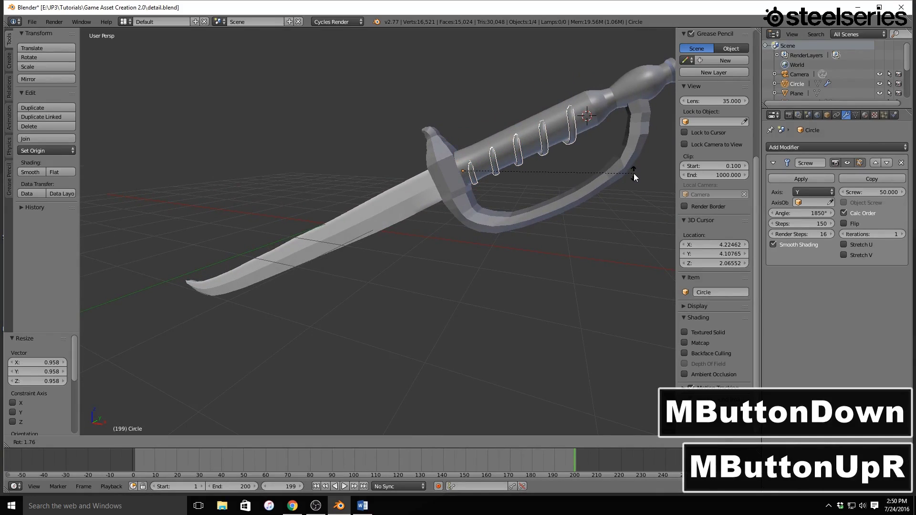
{"action": "left_click", "coordinate": [634, 180]}
{"action": "left_click", "coordinate": [453, 140]}
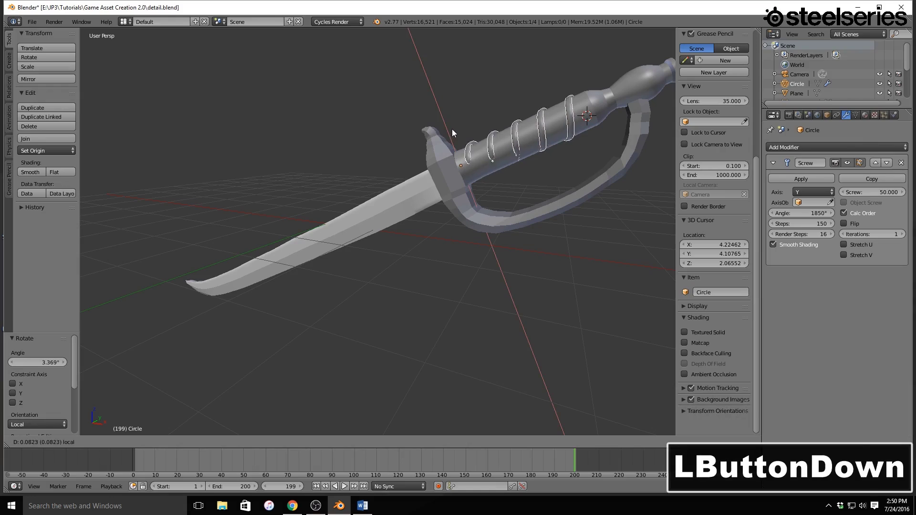
- Nudge the coil along and across the handle and enlarge it uniformly by roughly 1.093
{"action": "key", "text": "r"}
{"action": "double_click", "coordinate": [562, 198]}
{"action": "left_click", "coordinate": [449, 138]}
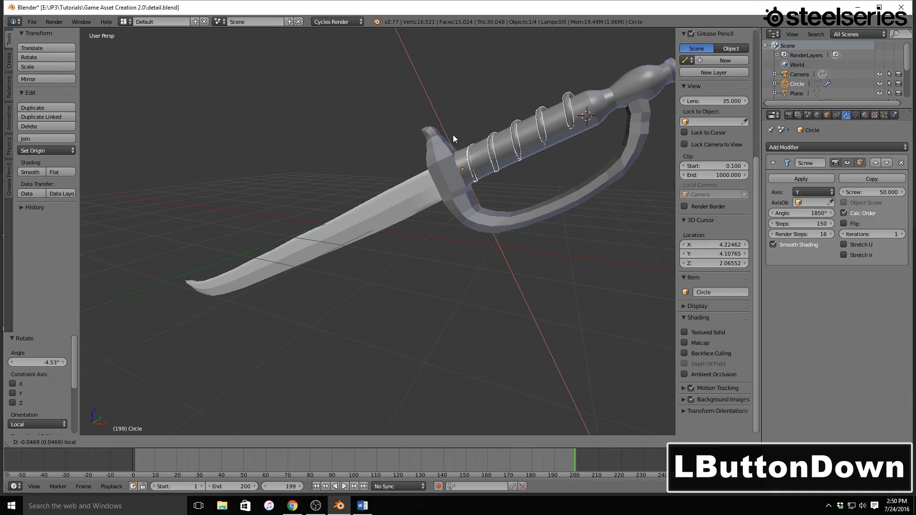
{"action": "left_click", "coordinate": [470, 138]}
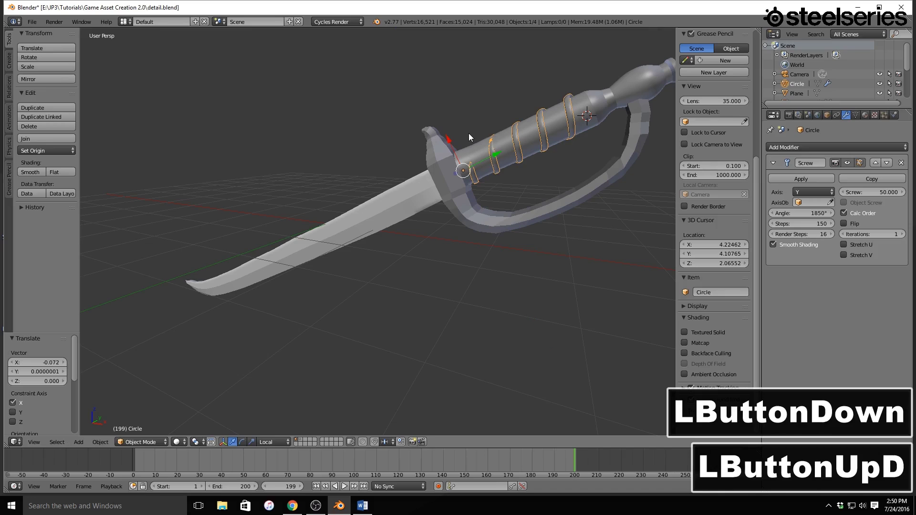
{"action": "key", "text": "s"}
{"action": "left_click", "coordinate": [478, 135]}
{"action": "middle_click", "coordinate": [498, 153]}
{"action": "key", "text": "1"}
{"action": "middle_click", "coordinate": [542, 137]}
{"action": "scroll", "scroll_direction": "up", "scroll_amount": 3}
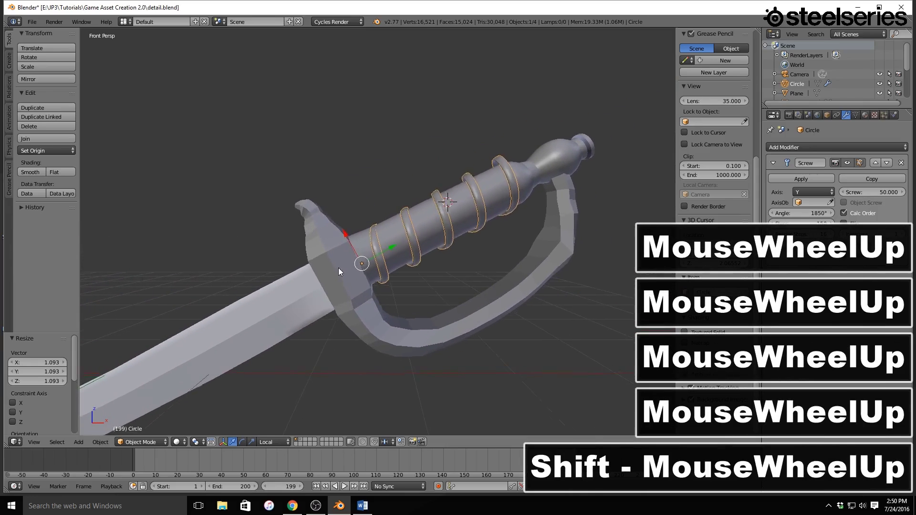
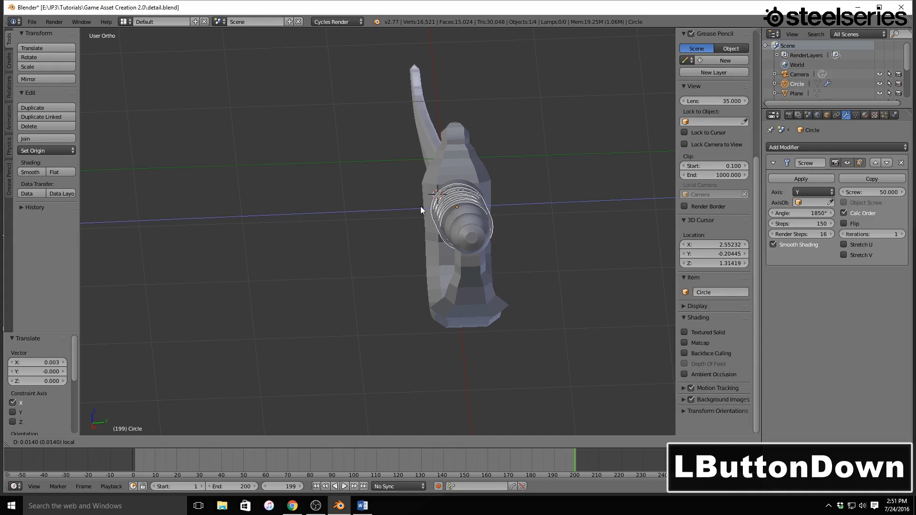
- Apply the coil's Screw modifier to make its spiral shape permanent
{"action": "middle_click", "coordinate": [427, 219]}
{"action": "scroll", "scroll_direction": "up", "scroll_amount": 3}
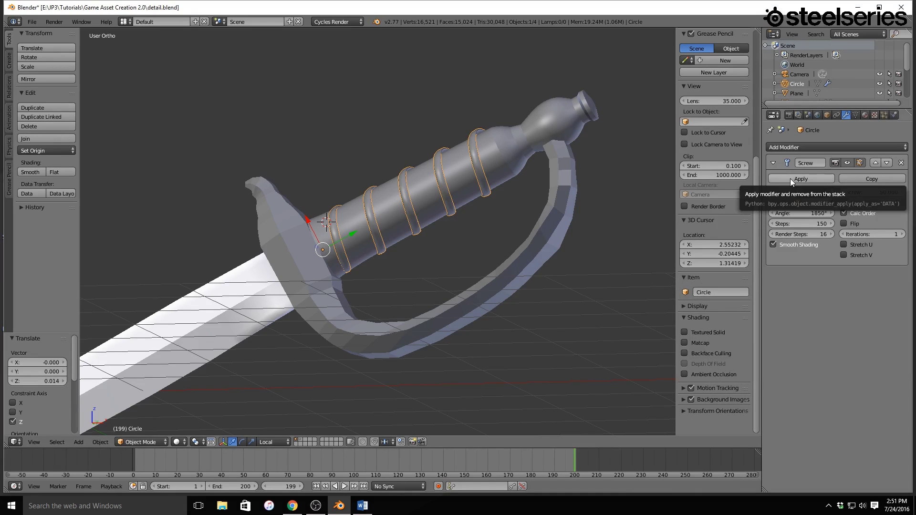
{"action": "left_click", "coordinate": [792, 182]}
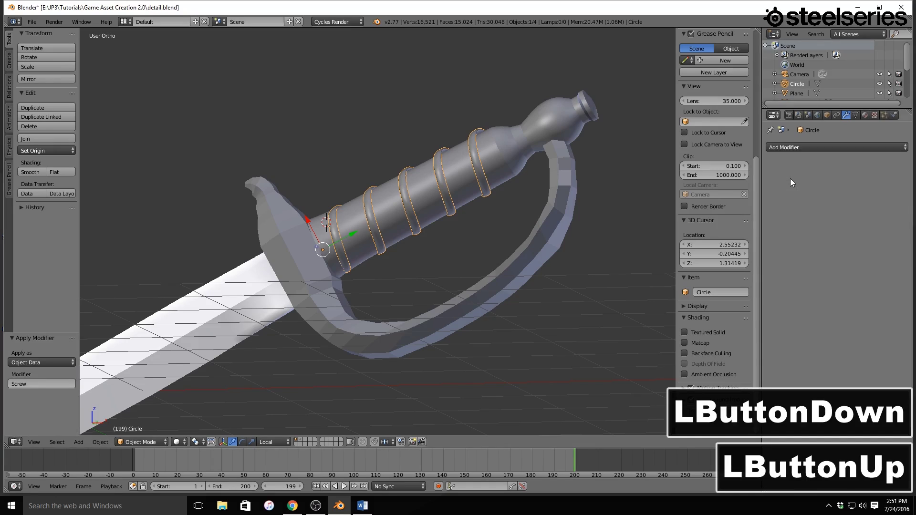
- Join the coil into the handle with Ctrl+J so the grip is one mesh with spiral ridges
{"action": "right_click", "coordinate": [557, 133]}
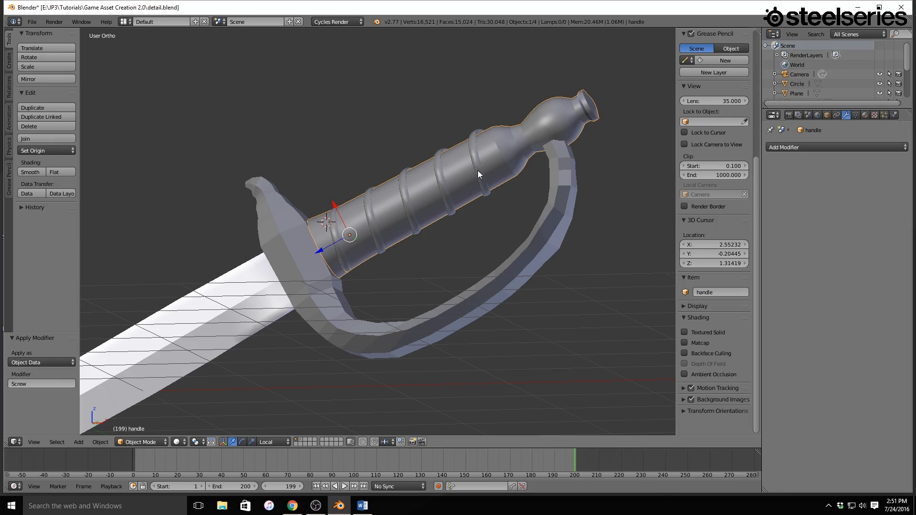
{"action": "right_click", "coordinate": [480, 174]}
{"action": "right_click", "coordinate": [505, 160]}
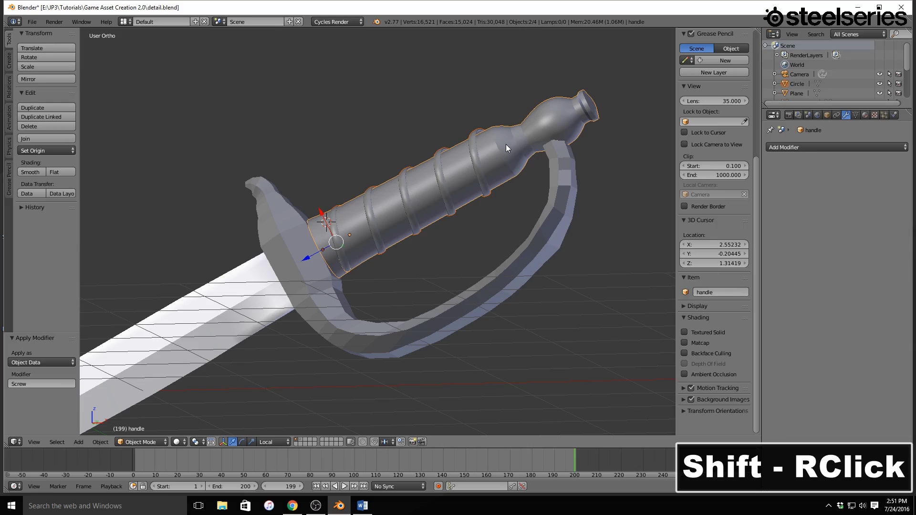
{"action": "key", "text": "ctrl+j"}
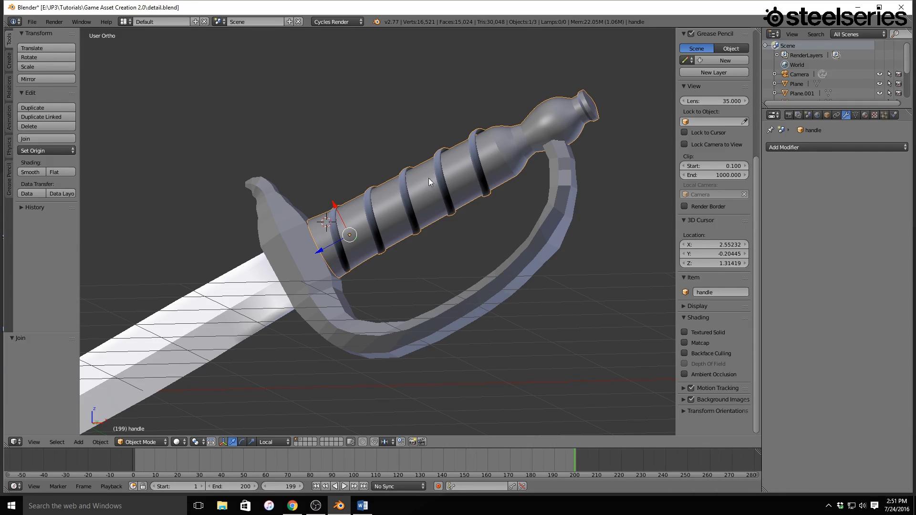
{"action": "key", "text": "Tab"}
{"action": "left_click", "coordinate": [52, 121]}
{"action": "key", "text": "Tab"}
{"action": "middle_click", "coordinate": [469, 190]}
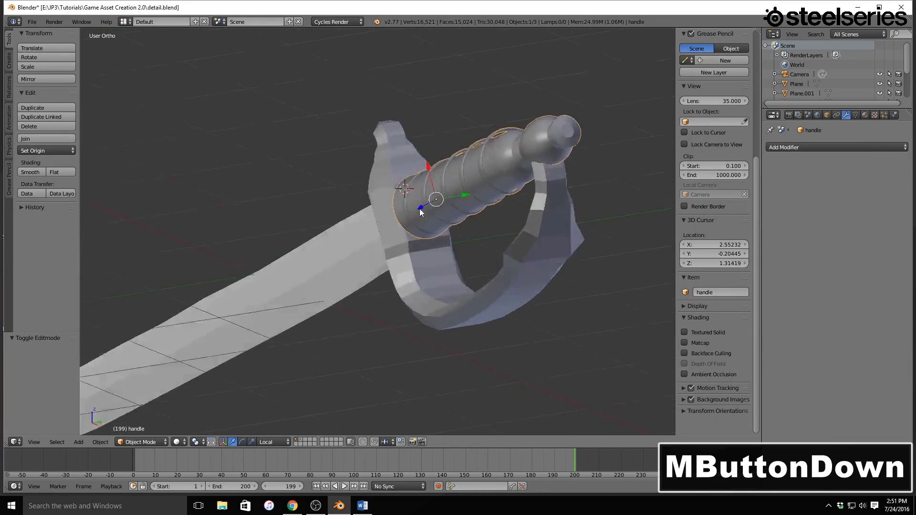